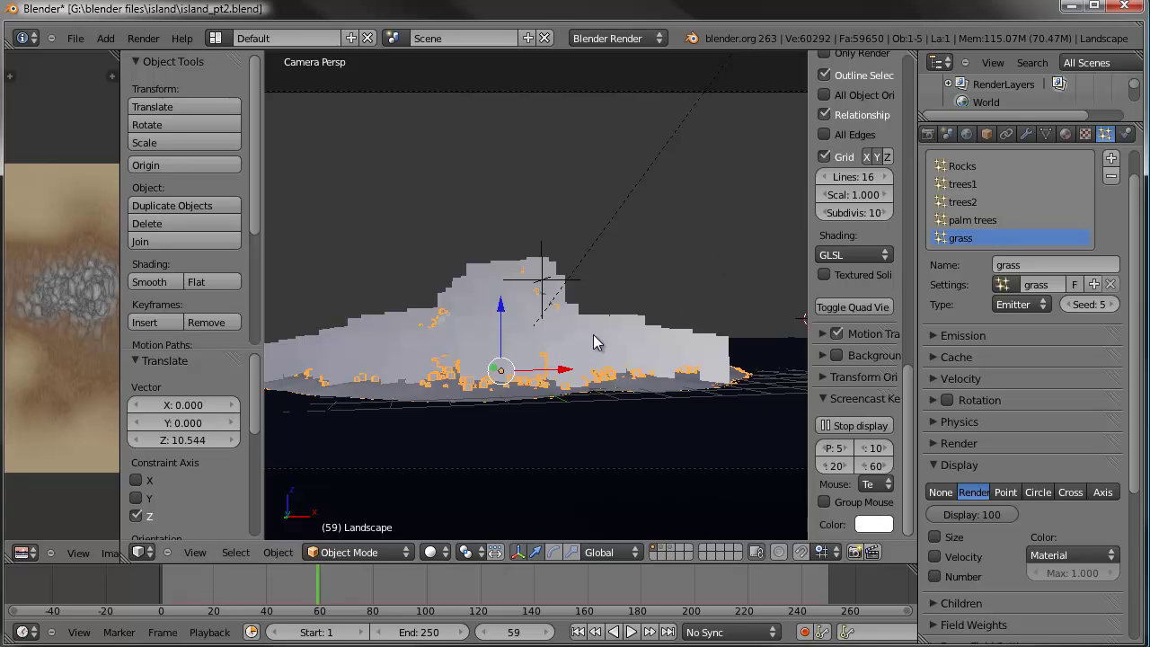
Expand the grass particle Render panel, revealing Billboard rendering with material 5.
{"action": "middle_click", "coordinate": [593, 361]}
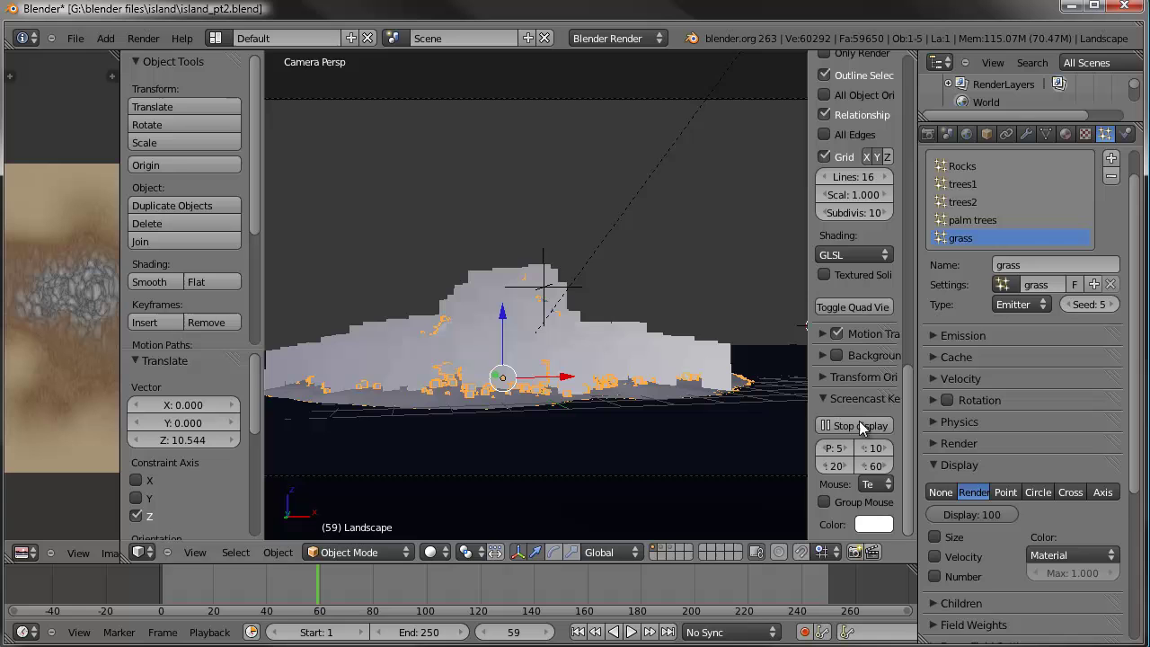
{"action": "scroll", "scroll_direction": "down", "scroll_amount": 3}
{"action": "left_click", "coordinate": [936, 377]}
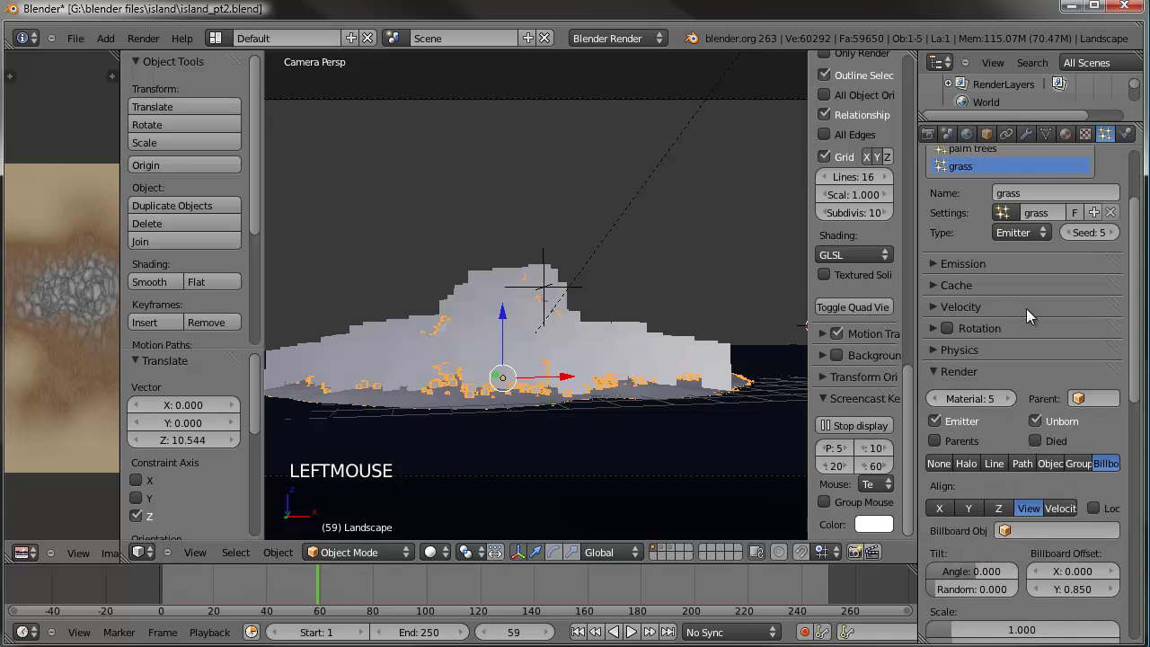
{"action": "scroll", "scroll_direction": "up", "scroll_amount": 3}
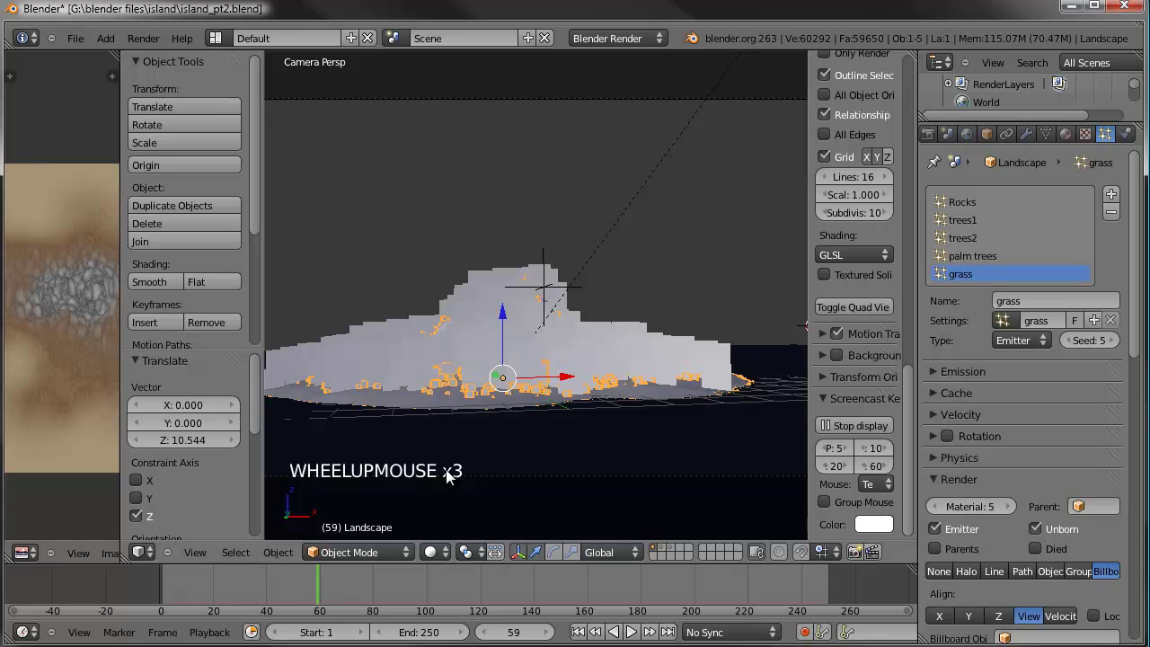
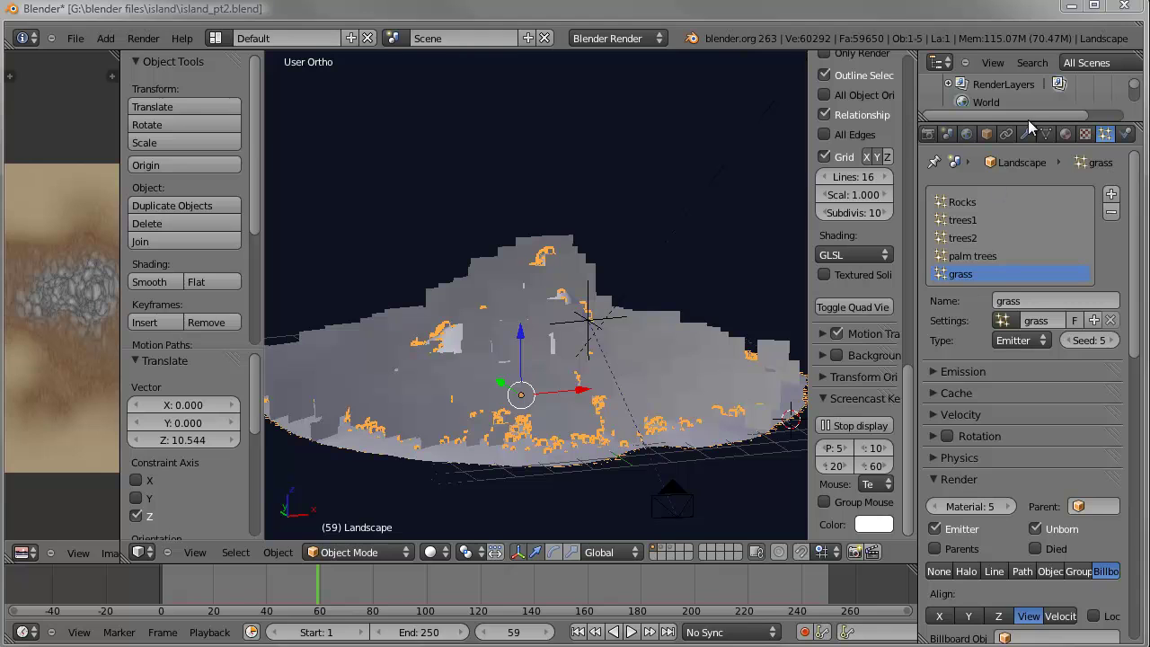
Show the Modifiers tab and look through the Plane's ocean modifier panels.
{"action": "left_click", "coordinate": [1035, 127]}
{"action": "left_click", "coordinate": [1071, 131]}
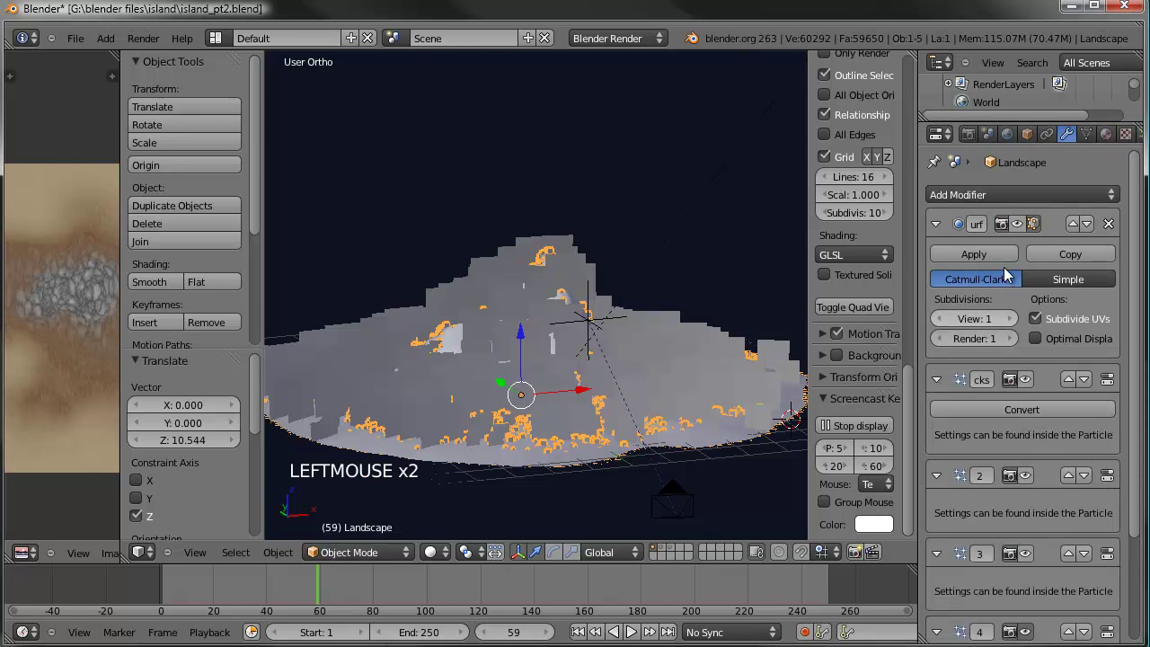
{"action": "left_click", "coordinate": [940, 232]}
{"action": "left_click", "coordinate": [939, 267]}
{"action": "left_click", "coordinate": [942, 299]}
{"action": "left_click", "coordinate": [944, 336]}
{"action": "left_click", "coordinate": [944, 364]}
{"action": "left_click", "coordinate": [942, 401]}
{"action": "double_click", "coordinate": [1033, 375]}
{"action": "left_click", "coordinate": [1030, 356]}
Select the terrain in the viewport and switch it into Sculpt Mode with the draw brush.
{"action": "left_click", "coordinate": [712, 313]}
{"action": "middle_click", "coordinate": [549, 361]}
{"action": "middle_click", "coordinate": [544, 280]}
{"action": "scroll", "scroll_direction": "up", "scroll_amount": 3}
{"action": "right_click", "coordinate": [660, 387]}
{"action": "left_click", "coordinate": [377, 558]}
{"action": "left_click", "coordinate": [375, 495]}
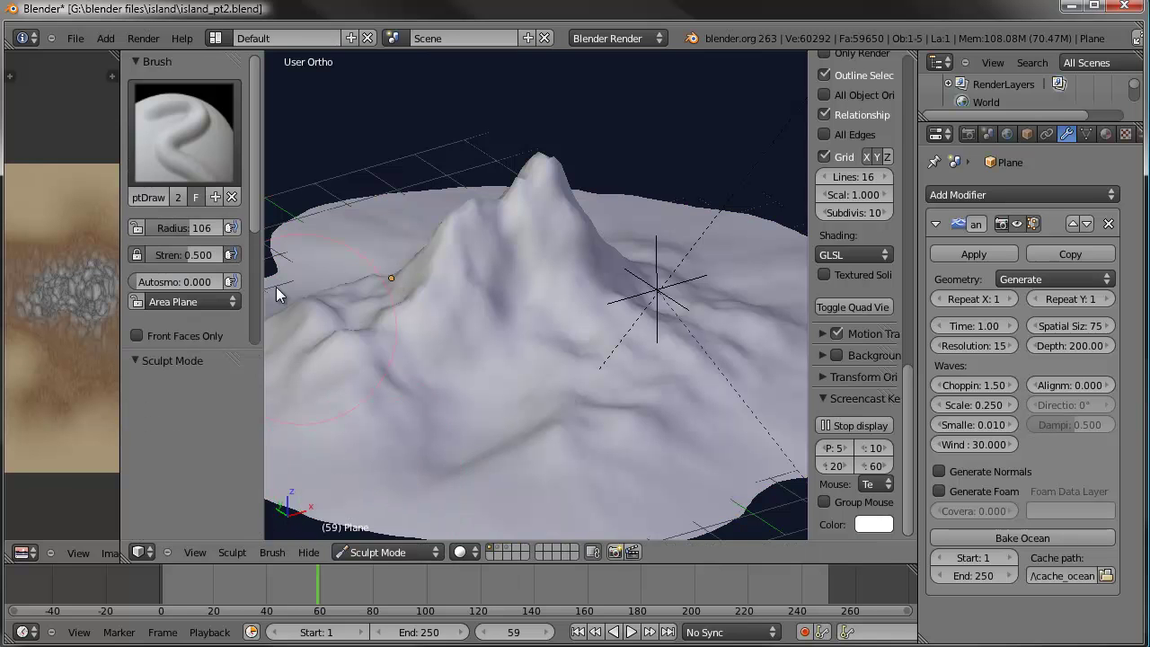
{"action": "scroll", "scroll_direction": "up", "scroll_amount": 3}
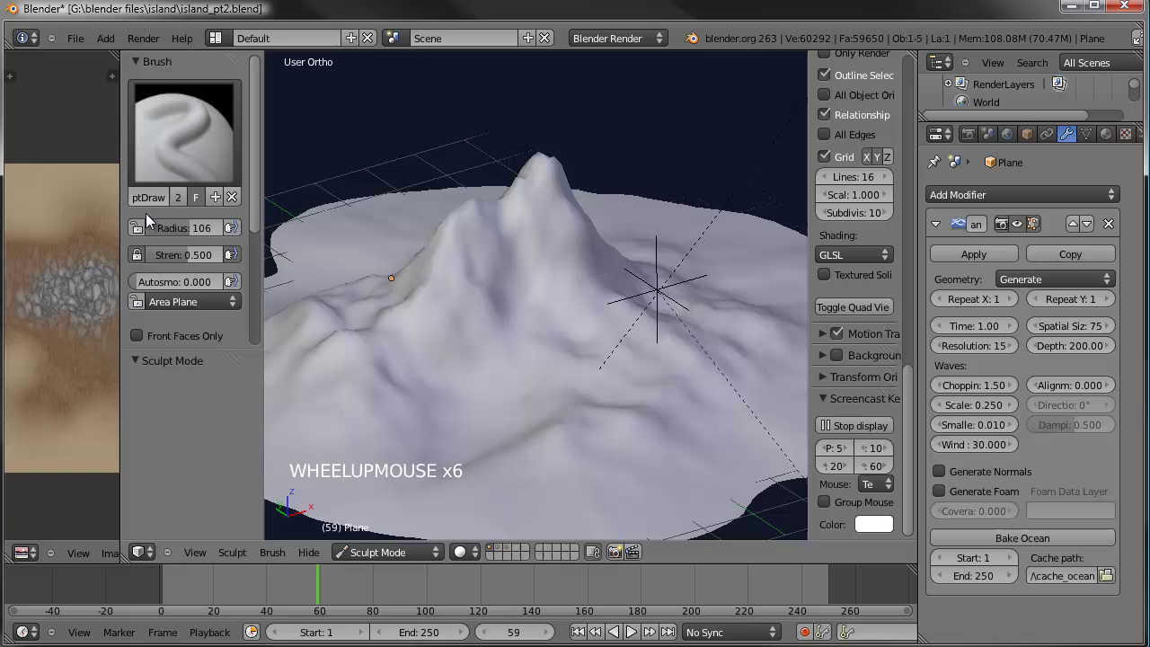
{"action": "left_click", "coordinate": [190, 237]}
{"action": "left_click", "coordinate": [194, 267]}
Set the draw brush to radius 92 and test a few strokes on the terrain.
{"action": "scroll", "scroll_direction": "down", "scroll_amount": 3}
{"action": "middle_click", "coordinate": [612, 321]}
{"action": "middle_click", "coordinate": [586, 304]}
{"action": "scroll", "scroll_direction": "up", "scroll_amount": 3}
{"action": "left_click", "coordinate": [606, 352]}
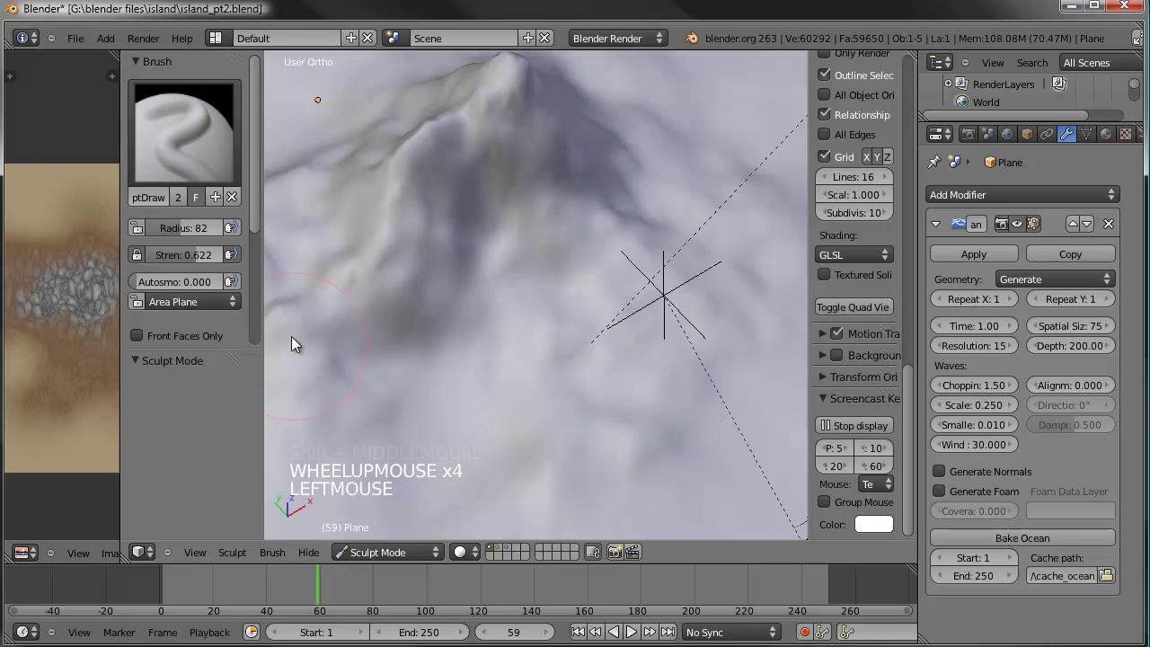
{"action": "scroll", "scroll_direction": "up", "scroll_amount": 3}
{"action": "scroll", "scroll_direction": "down", "scroll_amount": 3}
{"action": "middle_click", "coordinate": [598, 299]}
{"action": "left_click", "coordinate": [560, 266]}
{"action": "scroll", "scroll_direction": "up", "scroll_amount": 3}
{"action": "left_click", "coordinate": [195, 238]}
{"action": "left_click", "coordinate": [208, 266]}
{"action": "left_click", "coordinate": [663, 212]}
{"action": "middle_click", "coordinate": [591, 288]}
Reselect Landscape, collapse its modifier stack and return to Sculpt Mode at strength 1.000.
{"action": "key", "text": "Tab"}
{"action": "key", "text": "Tab"}
{"action": "right_click", "coordinate": [540, 362]}
{"action": "left_click", "coordinate": [374, 551]}
{"action": "left_click", "coordinate": [404, 526]}
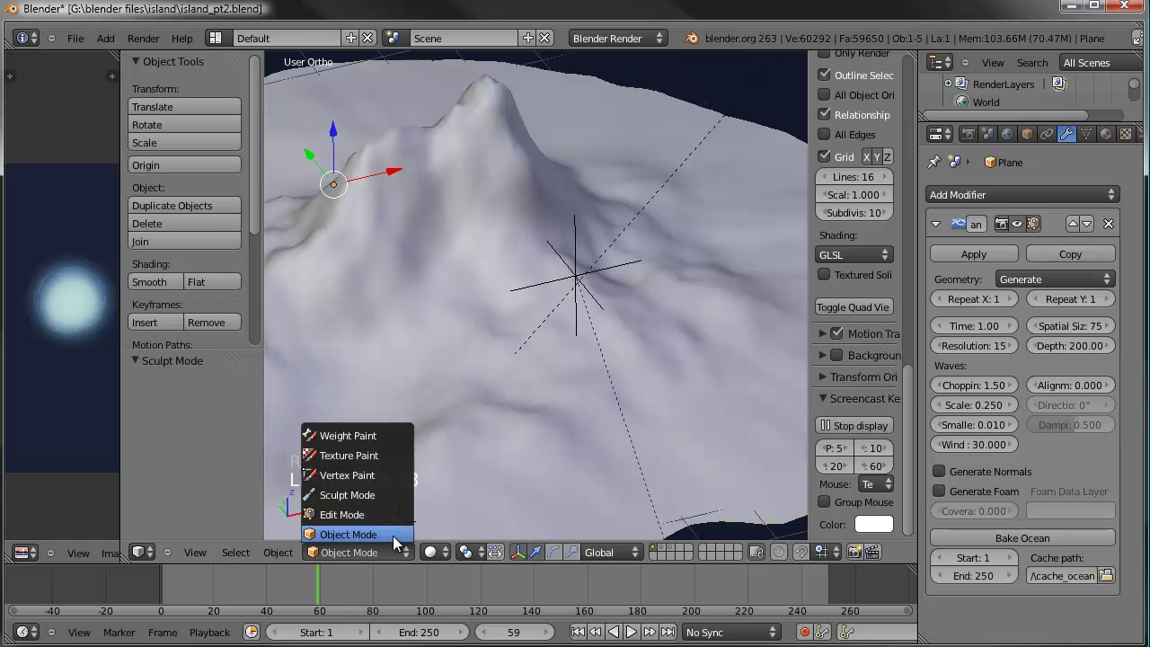
{"action": "left_click", "coordinate": [452, 501]}
{"action": "right_click", "coordinate": [508, 192]}
{"action": "scroll", "scroll_direction": "down", "scroll_amount": 3}
{"action": "left_click", "coordinate": [381, 557]}
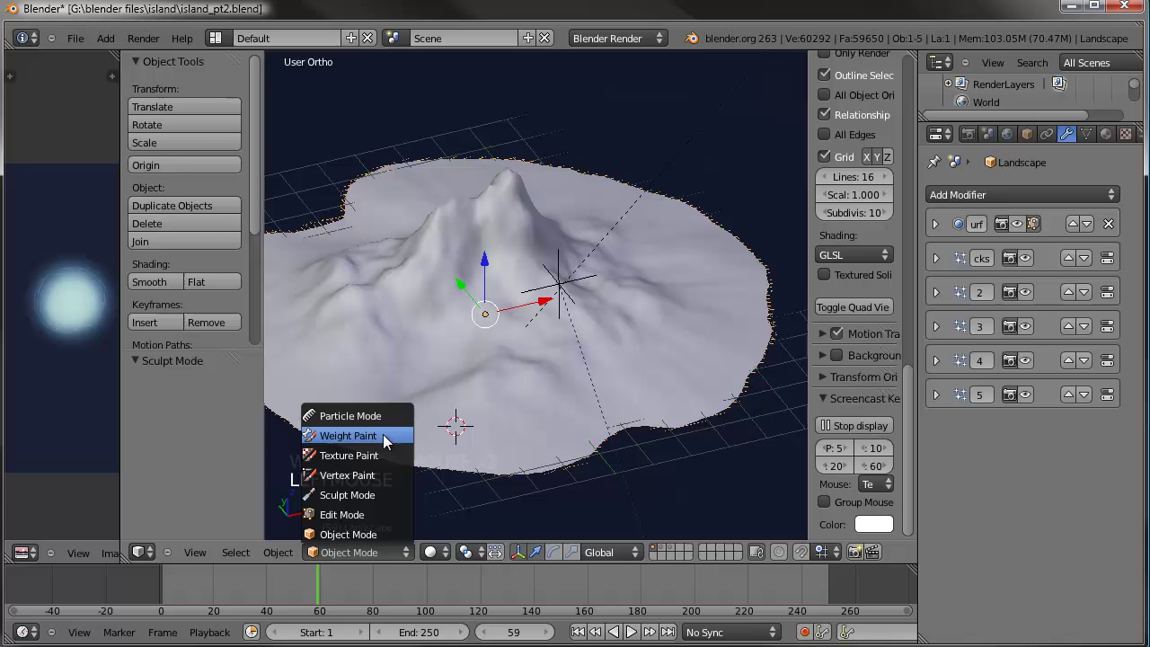
{"action": "scroll", "scroll_direction": "up", "scroll_amount": 3}
{"action": "left_click", "coordinate": [533, 427]}
{"action": "key", "text": "ctrl+z"}
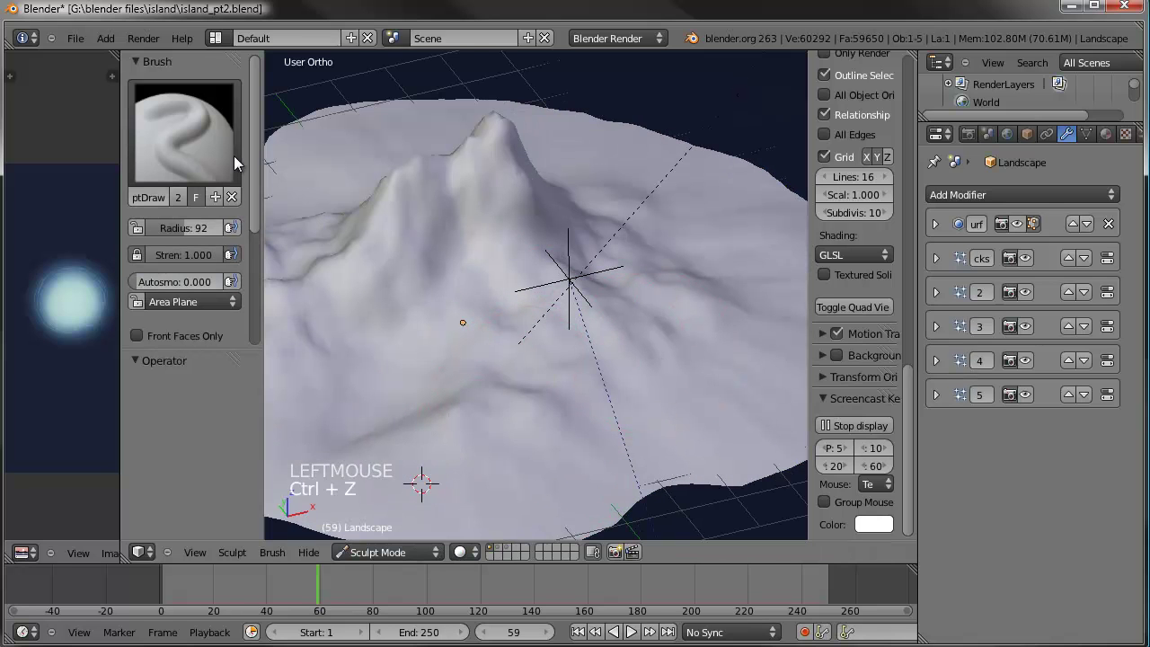
Raise the island terrain with a series of draw-brush strokes from two angles.
{"action": "left_click", "coordinate": [190, 235]}
{"action": "left_click", "coordinate": [187, 267]}
{"action": "left_click", "coordinate": [180, 235]}
{"action": "left_click", "coordinate": [183, 258]}
{"action": "left_click", "coordinate": [594, 338]}
{"action": "left_click", "coordinate": [559, 372]}
{"action": "left_click", "coordinate": [518, 394]}
{"action": "left_click", "coordinate": [484, 410]}
{"action": "left_click", "coordinate": [538, 380]}
{"action": "left_click", "coordinate": [564, 371]}
{"action": "left_click", "coordinate": [514, 353]}
{"action": "scroll", "scroll_direction": "down", "scroll_amount": 3}
{"action": "middle_click", "coordinate": [544, 330]}
{"action": "middle_click", "coordinate": [560, 335]}
{"action": "left_click", "coordinate": [522, 393]}
{"action": "left_click", "coordinate": [523, 365]}
{"action": "left_click", "coordinate": [531, 341]}
{"action": "left_click", "coordinate": [551, 401]}
{"action": "left_click", "coordinate": [562, 389]}
{"action": "scroll", "scroll_direction": "down", "scroll_amount": 3}
{"action": "middle_click", "coordinate": [520, 287]}
Switch the sculpt brush to Grab at radius 102.
{"action": "left_click", "coordinate": [416, 557]}
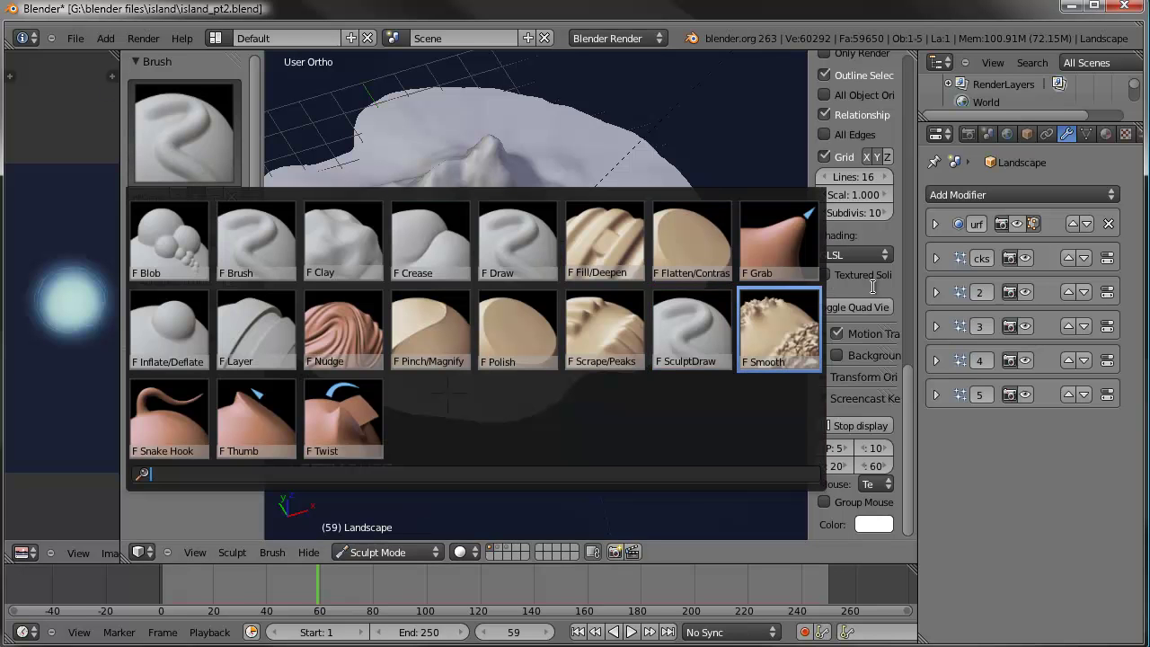
{"action": "left_click", "coordinate": [788, 257]}
{"action": "middle_click", "coordinate": [563, 315]}
{"action": "left_click", "coordinate": [174, 236]}
{"action": "middle_click", "coordinate": [638, 319]}
{"action": "scroll", "scroll_direction": "up", "scroll_amount": 3}
Pull up a tall central peak on the island with grab strokes.
{"action": "left_click", "coordinate": [506, 281]}
{"action": "left_click", "coordinate": [441, 280]}
{"action": "left_click", "coordinate": [371, 287]}
{"action": "middle_click", "coordinate": [426, 286]}
{"action": "left_click", "coordinate": [533, 304]}
{"action": "left_click", "coordinate": [535, 312]}
{"action": "left_click", "coordinate": [537, 317]}
{"action": "left_click", "coordinate": [542, 315]}
{"action": "left_click", "coordinate": [593, 294]}
{"action": "middle_click", "coordinate": [649, 268]}
{"action": "left_click", "coordinate": [516, 290]}
{"action": "middle_click", "coordinate": [498, 280]}
{"action": "middle_click", "coordinate": [507, 301]}
{"action": "left_click", "coordinate": [464, 290]}
{"action": "left_click", "coordinate": [518, 260]}
{"action": "middle_click", "coordinate": [589, 283]}
{"action": "left_click", "coordinate": [612, 206]}
{"action": "left_click", "coordinate": [640, 213]}
{"action": "left_click", "coordinate": [401, 247]}
{"action": "left_click", "coordinate": [348, 253]}
{"action": "middle_click", "coordinate": [580, 283]}
{"action": "left_click", "coordinate": [488, 298]}
{"action": "left_click", "coordinate": [619, 260]}
Refine the peak and surrounding slopes from several angles, then return Landscape to Object Mode.
{"action": "middle_click", "coordinate": [573, 221]}
{"action": "left_click", "coordinate": [587, 215]}
{"action": "left_click", "coordinate": [620, 216]}
{"action": "left_click", "coordinate": [522, 224]}
{"action": "left_click", "coordinate": [492, 232]}
{"action": "middle_click", "coordinate": [517, 254]}
{"action": "left_click", "coordinate": [654, 253]}
{"action": "left_click", "coordinate": [587, 261]}
{"action": "scroll", "scroll_direction": "down", "scroll_amount": 3}
{"action": "middle_click", "coordinate": [628, 271]}
{"action": "left_click", "coordinate": [670, 261]}
{"action": "left_click", "coordinate": [377, 267]}
{"action": "left_click", "coordinate": [366, 263]}
{"action": "left_click", "coordinate": [429, 273]}
{"action": "middle_click", "coordinate": [535, 278]}
{"action": "left_click", "coordinate": [493, 270]}
{"action": "left_click", "coordinate": [458, 248]}
{"action": "left_click", "coordinate": [478, 258]}
{"action": "middle_click", "coordinate": [630, 274]}
{"action": "left_click", "coordinate": [531, 271]}
{"action": "left_click", "coordinate": [402, 560]}
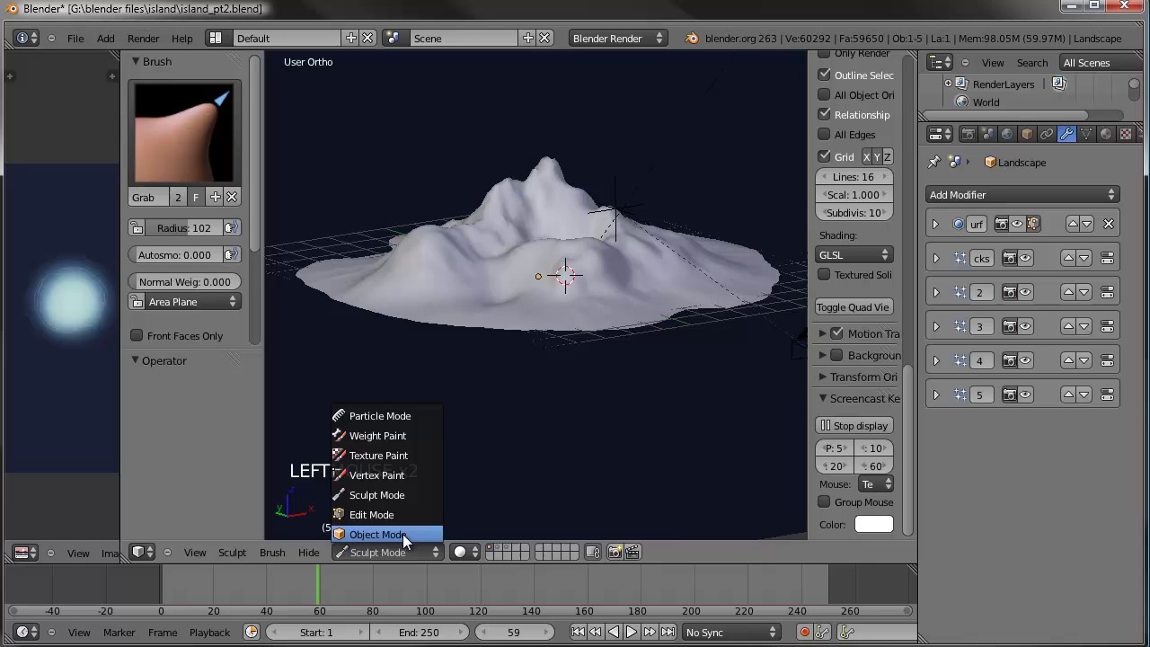
Save the scene as the new file island_pt3.blend in the island folder.
{"action": "scroll", "scroll_direction": "up", "scroll_amount": 3}
{"action": "key", "text": "KP_0"}
{"action": "key", "text": "a"}
{"action": "left_click", "coordinate": [93, 44]}
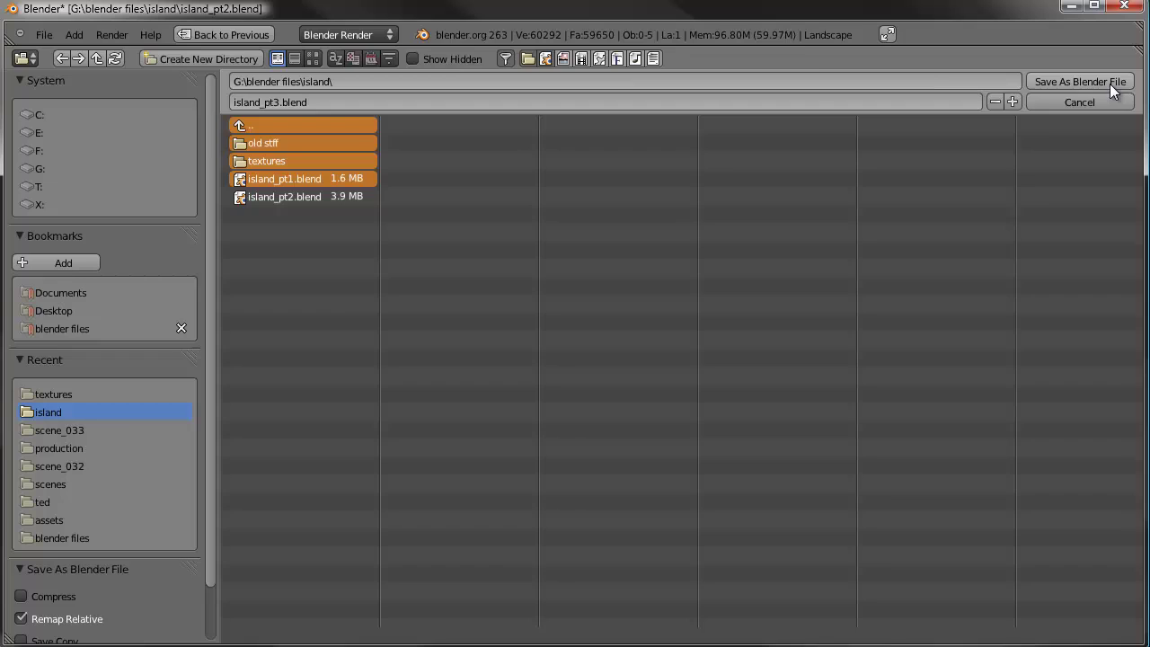
{"action": "left_click", "coordinate": [1116, 88]}
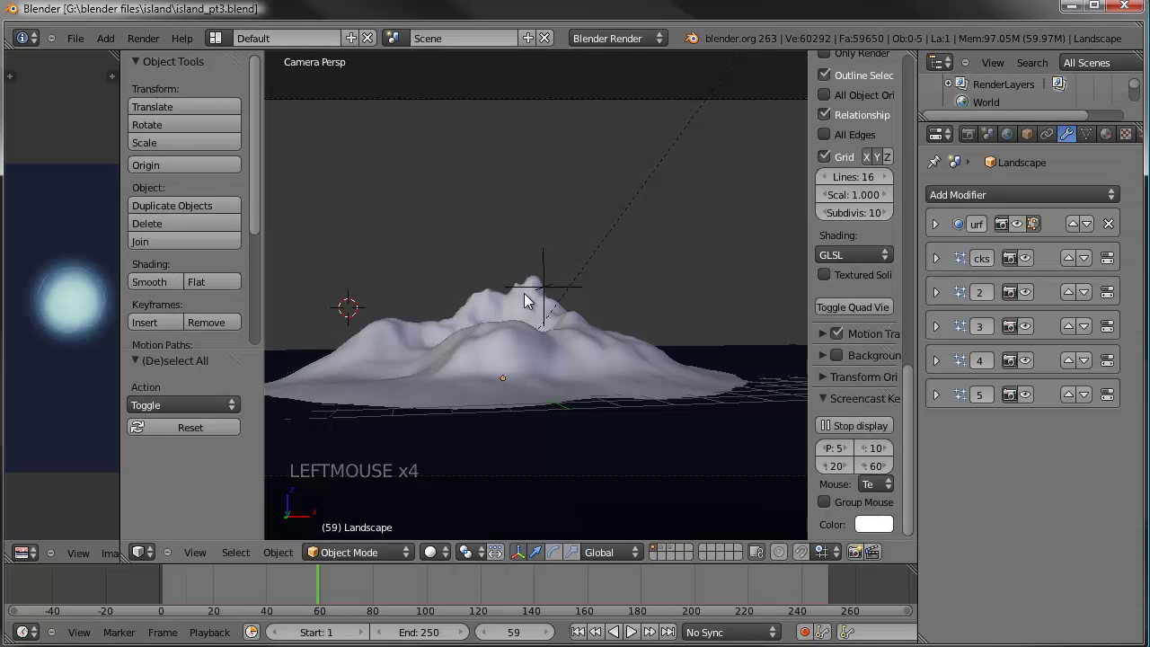
Zoom and orbit to check the mountain's taller peak through the camera.
{"action": "scroll", "scroll_direction": "down", "scroll_amount": 3}
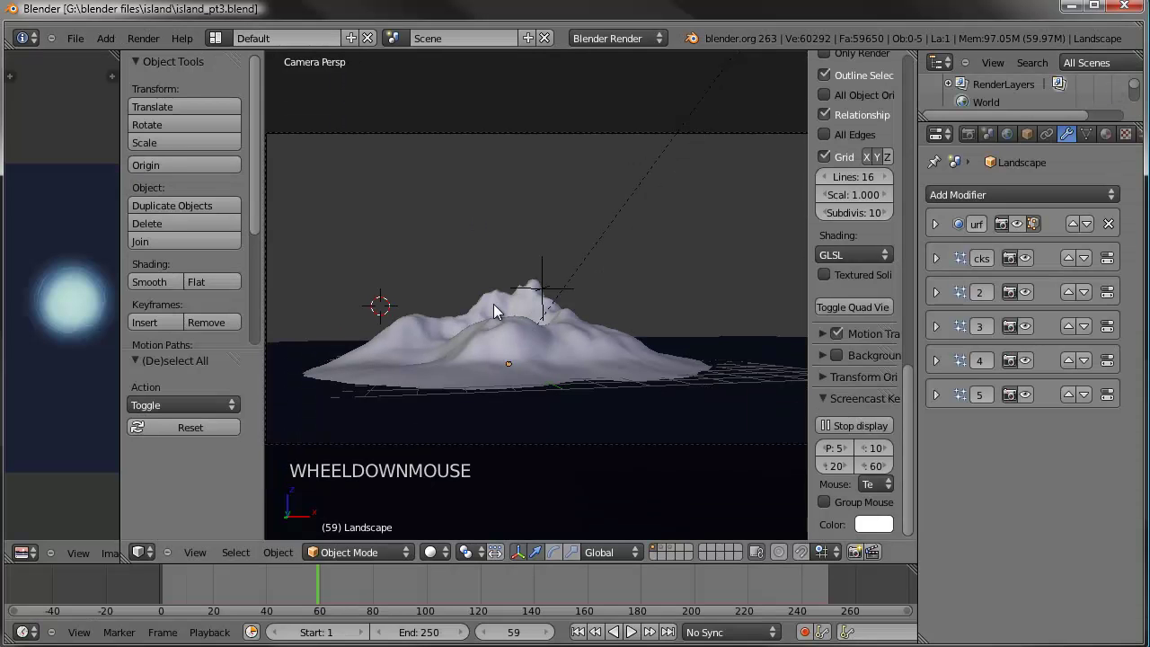
{"action": "scroll", "scroll_direction": "up", "scroll_amount": 3}
{"action": "scroll", "scroll_direction": "down", "scroll_amount": 3}
{"action": "middle_click", "coordinate": [542, 326]}
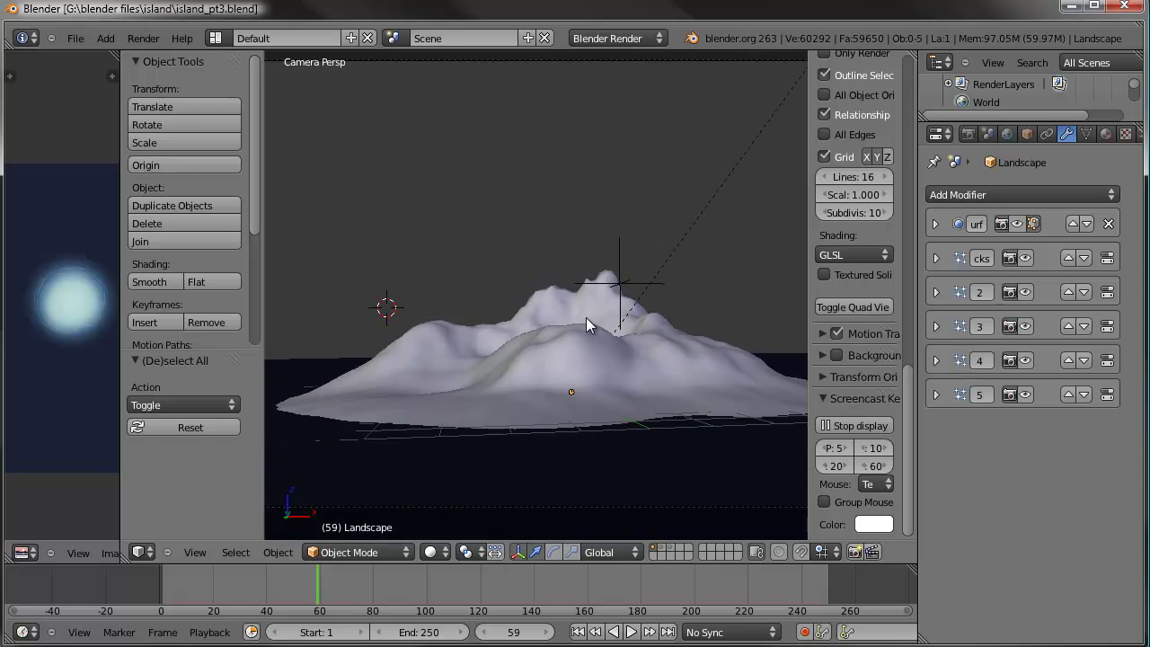
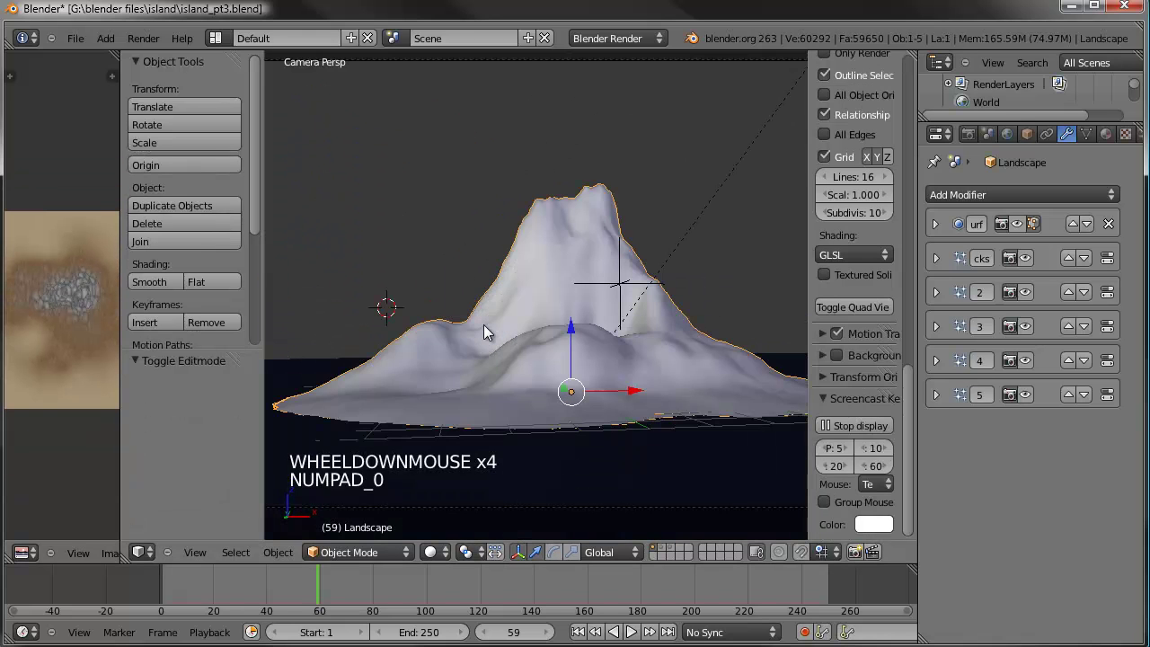
{"action": "key", "text": "shift+s"}
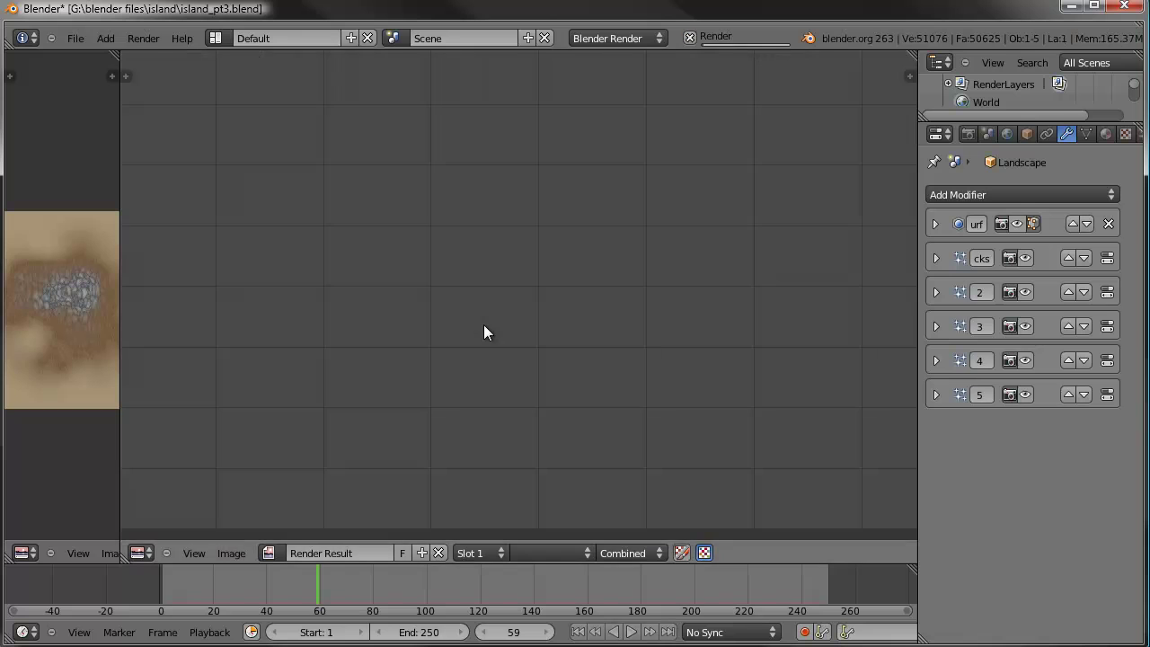
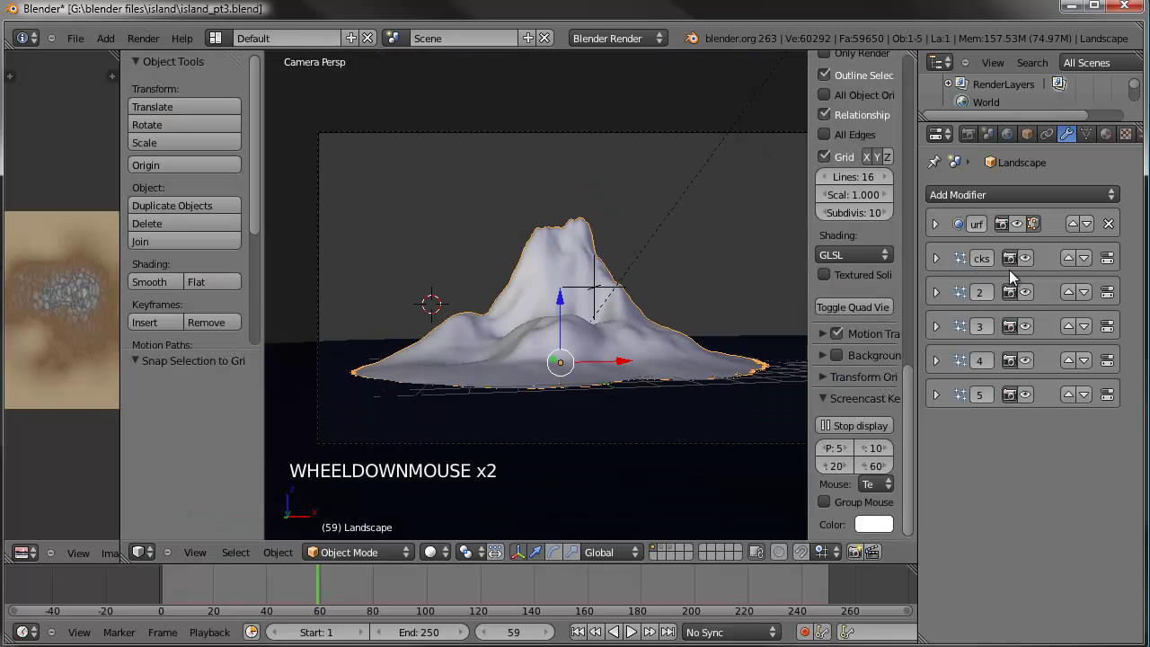
Set the Rocks particle system on the Landscape to emit 1500 rocks.
{"action": "left_click", "coordinate": [1034, 265]}
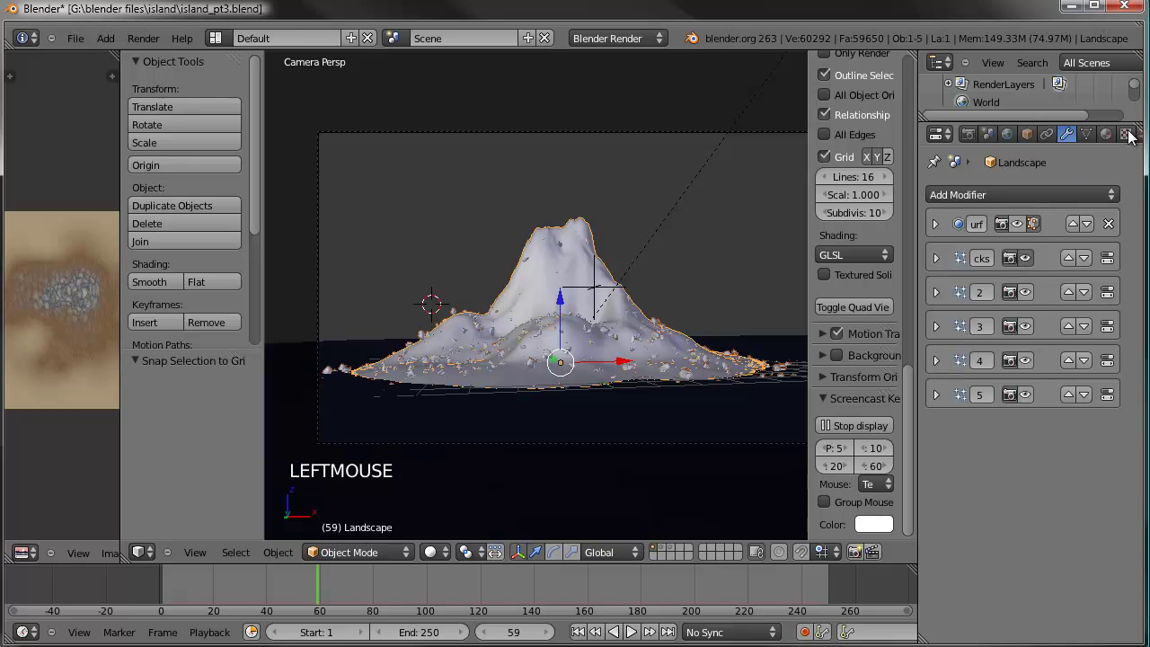
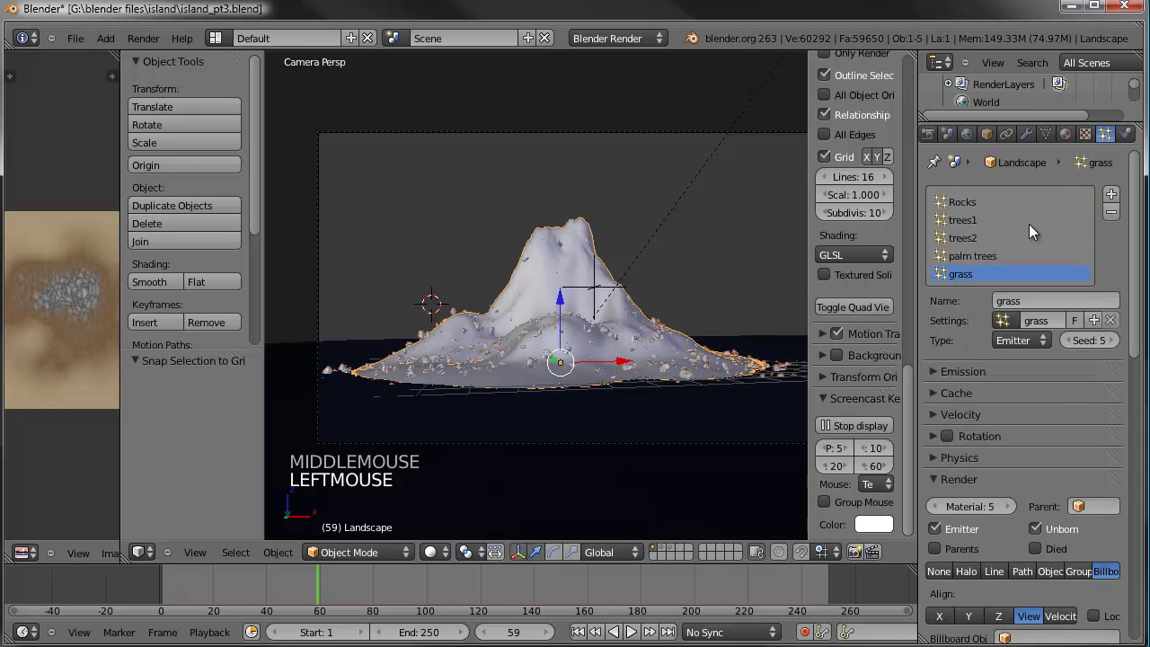
{"action": "left_click", "coordinate": [1002, 208]}
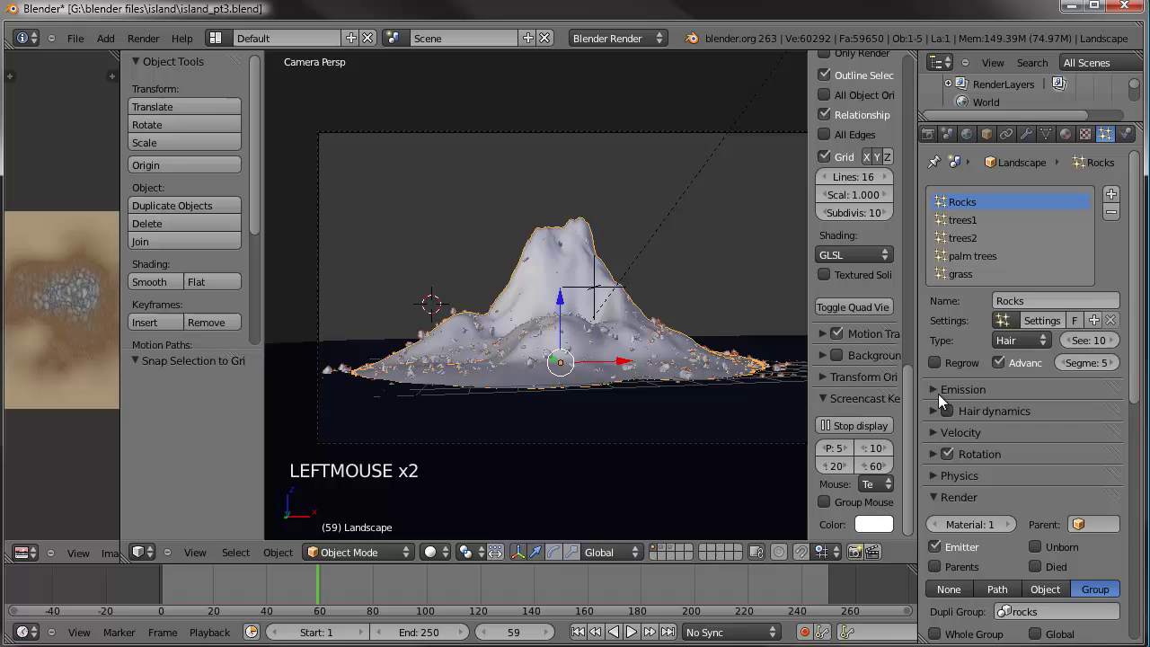
{"action": "left_click", "coordinate": [943, 398]}
{"action": "left_click", "coordinate": [1016, 417]}
{"action": "left_click", "coordinate": [1042, 420]}
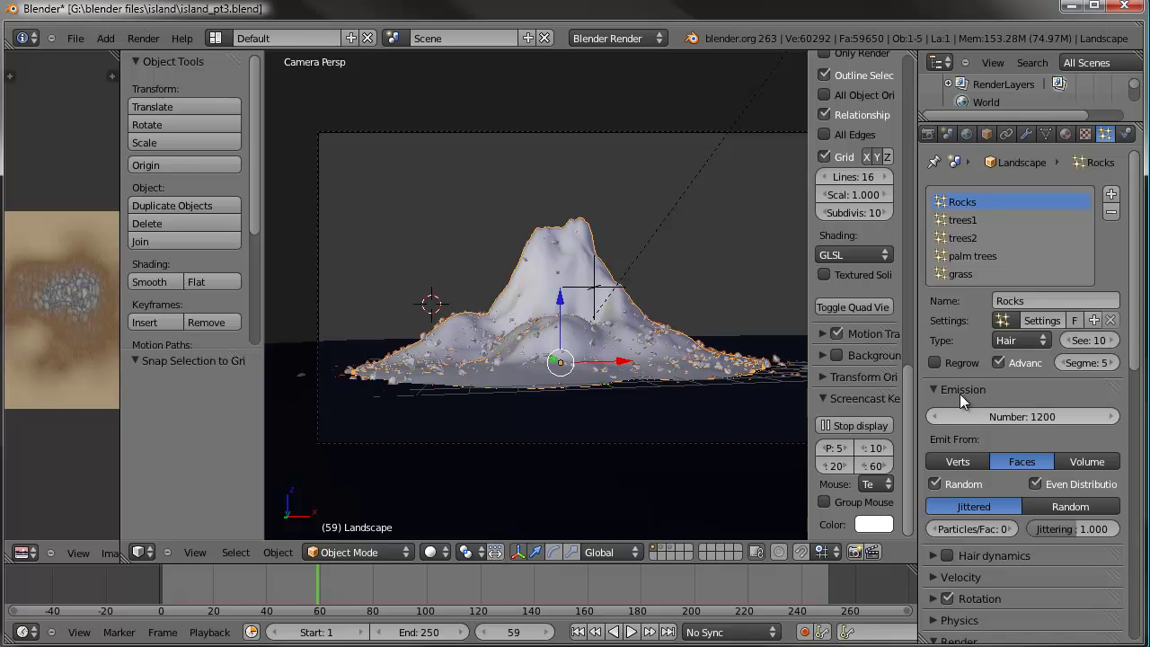
{"action": "left_click", "coordinate": [1003, 422]}
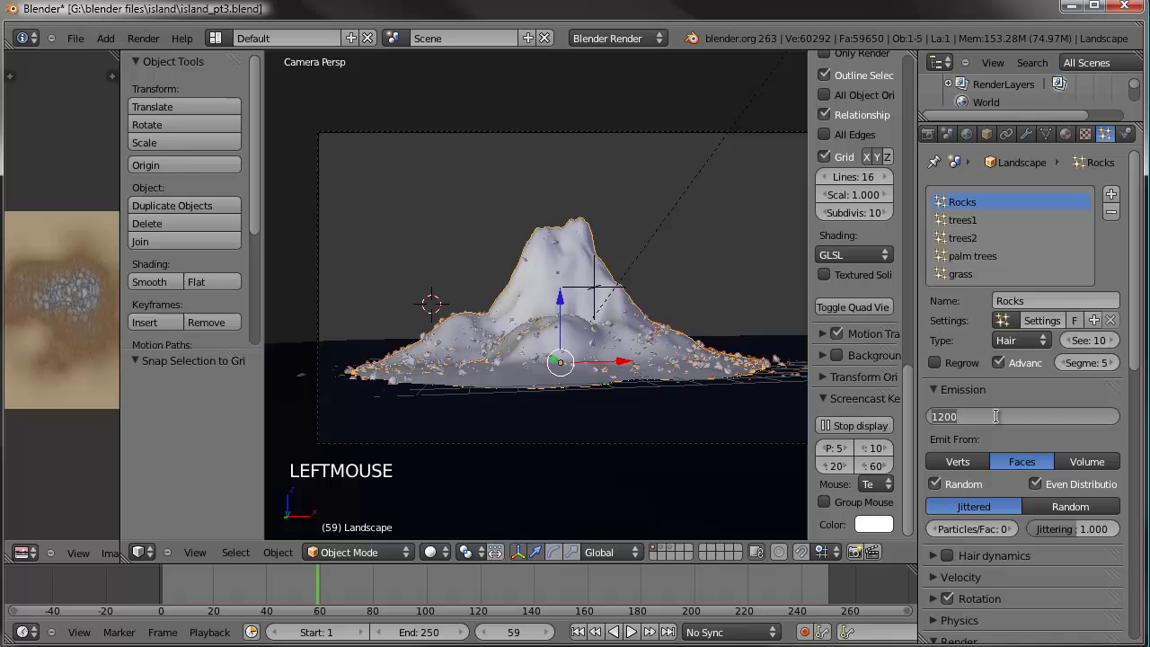
{"action": "scroll", "scroll_direction": "down", "scroll_amount": 3}
{"action": "left_click", "coordinate": [948, 516]}
{"action": "scroll", "scroll_direction": "down", "scroll_amount": 3}
{"action": "left_click", "coordinate": [1020, 533]}
{"action": "left_click", "coordinate": [1020, 533]}
{"action": "left_click", "coordinate": [1019, 532]}
{"action": "double_click", "coordinate": [1019, 532]}
{"action": "left_click", "coordinate": [1019, 532]}
{"action": "left_click", "coordinate": [1002, 556]}
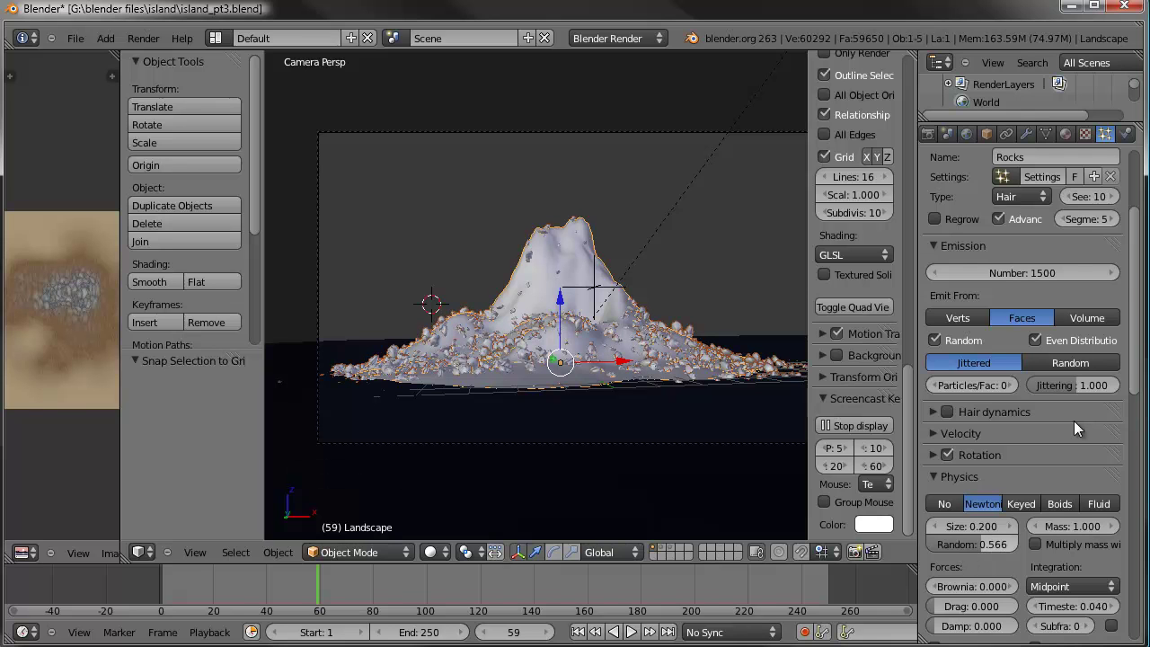
Raise the Rocks viewport display amount to 14 so more rocks show on the mountain.
{"action": "scroll", "scroll_direction": "up", "scroll_amount": 3}
{"action": "left_click", "coordinate": [1119, 280]}
{"action": "left_click", "coordinate": [1119, 277]}
{"action": "left_click", "coordinate": [1120, 278]}
{"action": "left_click", "coordinate": [1120, 278]}
{"action": "left_click", "coordinate": [1120, 278]}
{"action": "left_click", "coordinate": [1120, 277]}
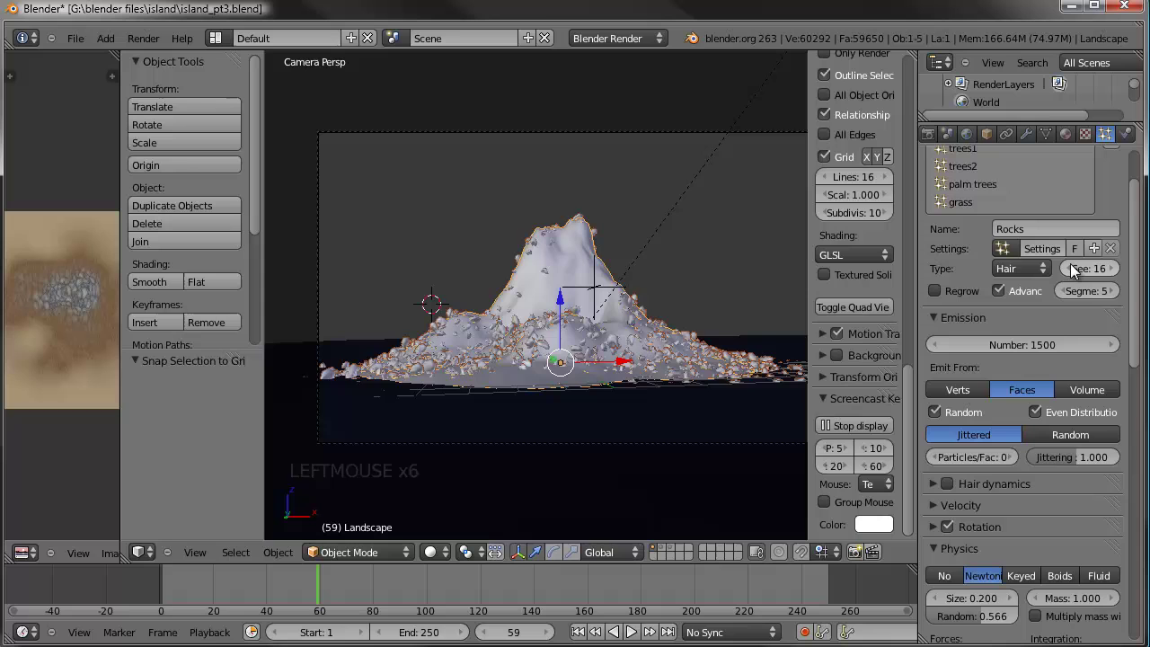
{"action": "left_click", "coordinate": [1076, 269]}
{"action": "left_click", "coordinate": [1076, 269]}
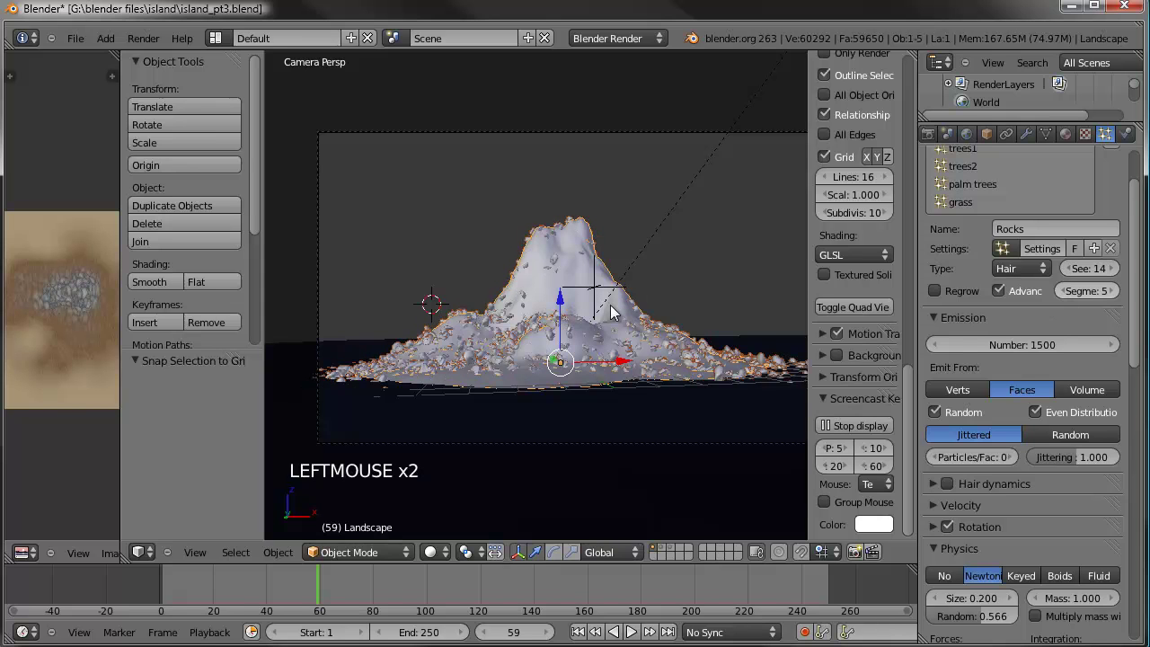
Save island_pt3.blend over the existing file with the updated Rocks settings.
{"action": "key", "text": "ctrl+s"}
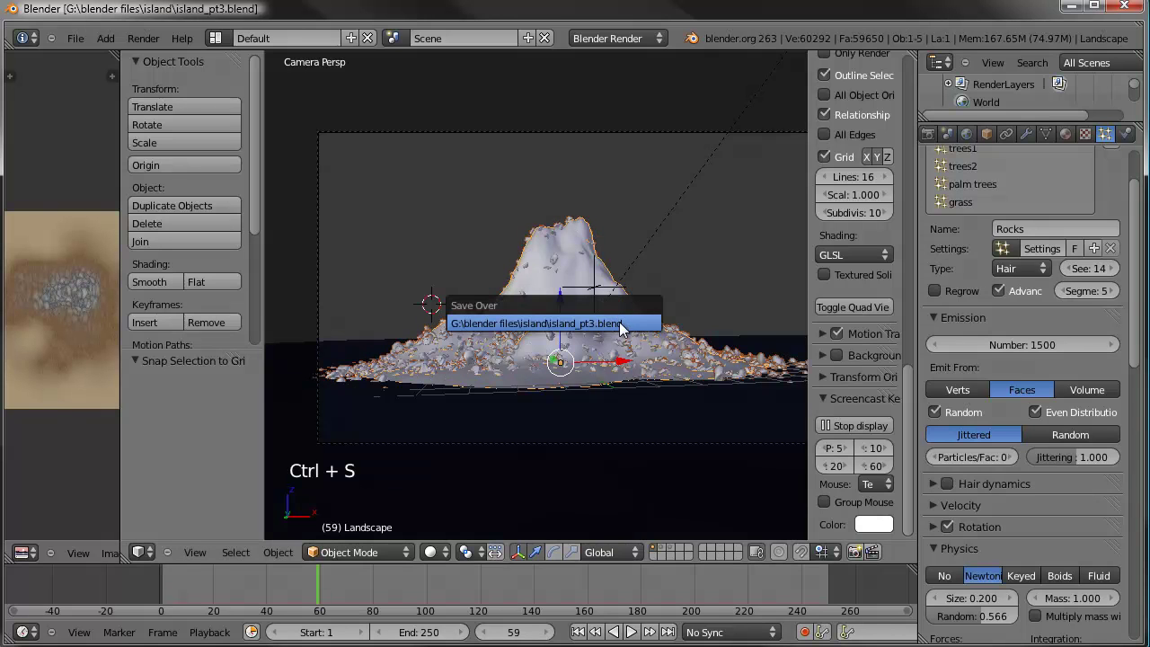
Let the frame render finish, showing the forested island with rocks along the shore.
{"action": "middle_click", "coordinate": [581, 331]}
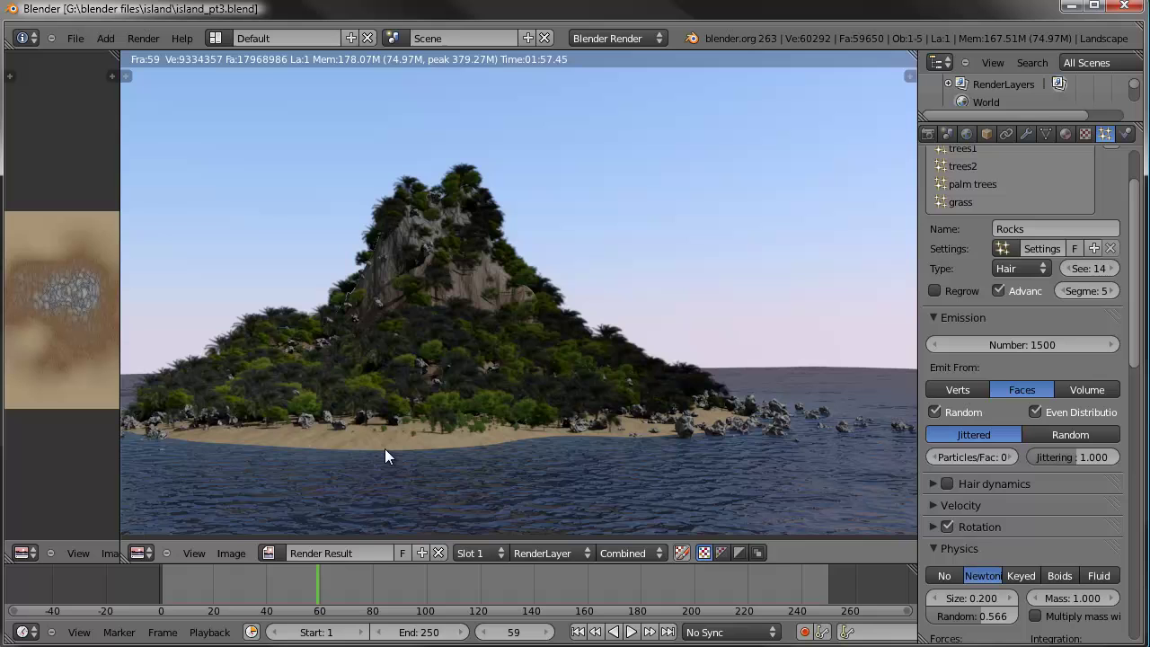
Leave the render, lower the Rocks viewport display back to 10, and save the file.
{"action": "key", "text": "Escape"}
{"action": "scroll", "scroll_direction": "down", "scroll_amount": 3}
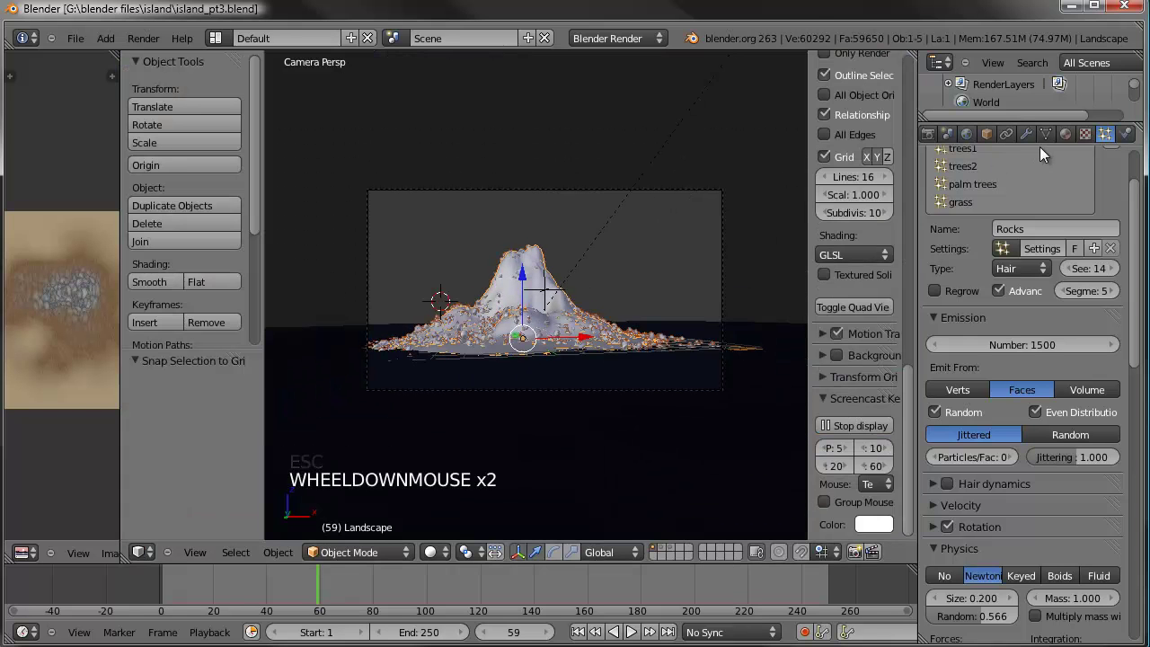
{"action": "scroll", "scroll_direction": "up", "scroll_amount": 3}
{"action": "left_click", "coordinate": [1075, 276]}
{"action": "left_click", "coordinate": [1075, 276]}
{"action": "left_click", "coordinate": [1070, 278]}
{"action": "left_click", "coordinate": [1070, 279]}
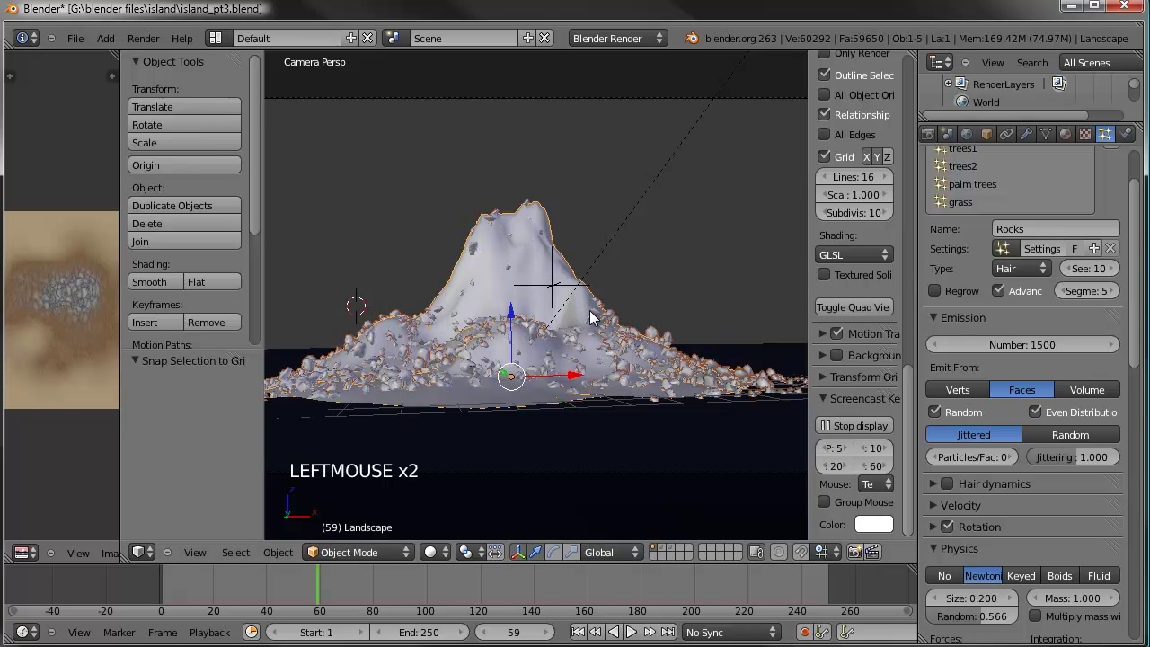
{"action": "key", "text": "ctrl+s"}
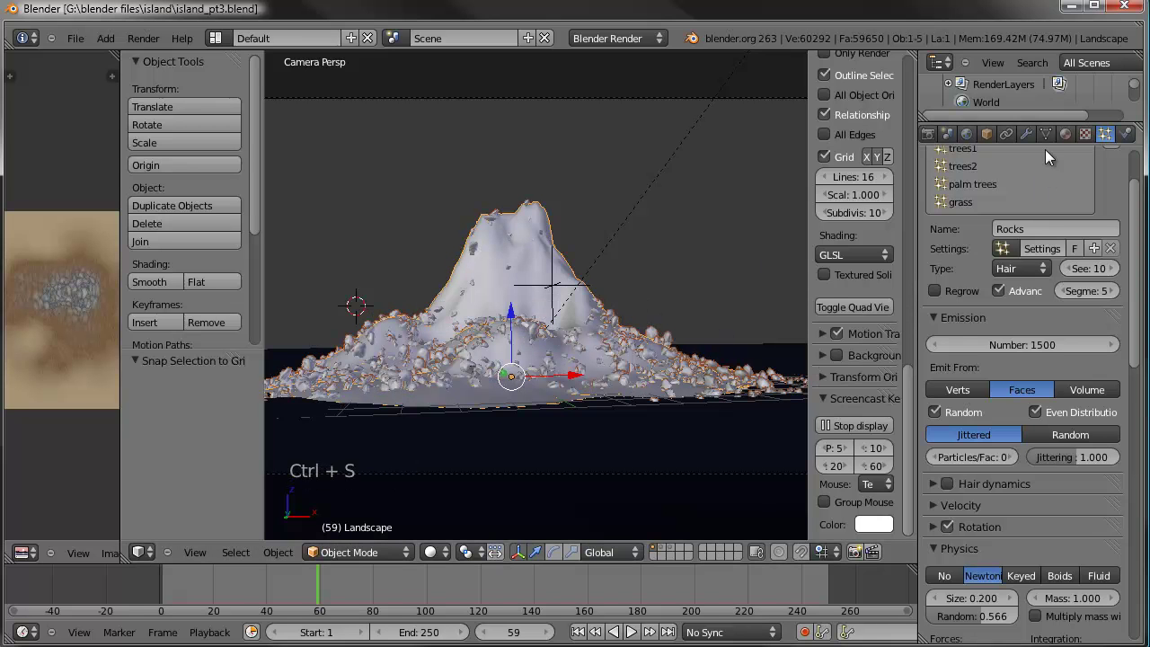
Hide the particle modifiers' viewport display in the landscape's modifier stack and deselect everything.
{"action": "left_click", "coordinate": [1032, 139]}
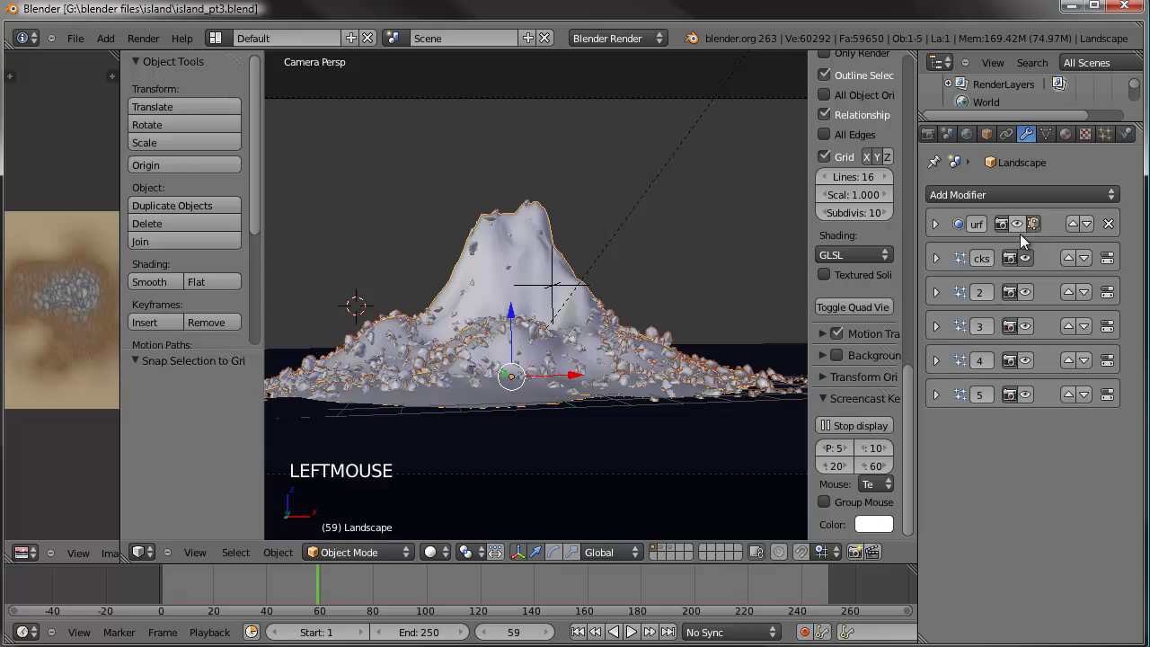
{"action": "left_click", "coordinate": [994, 263]}
{"action": "scroll", "scroll_direction": "down", "scroll_amount": 3}
{"action": "key", "text": "a"}
{"action": "scroll", "scroll_direction": "down", "scroll_amount": 3}
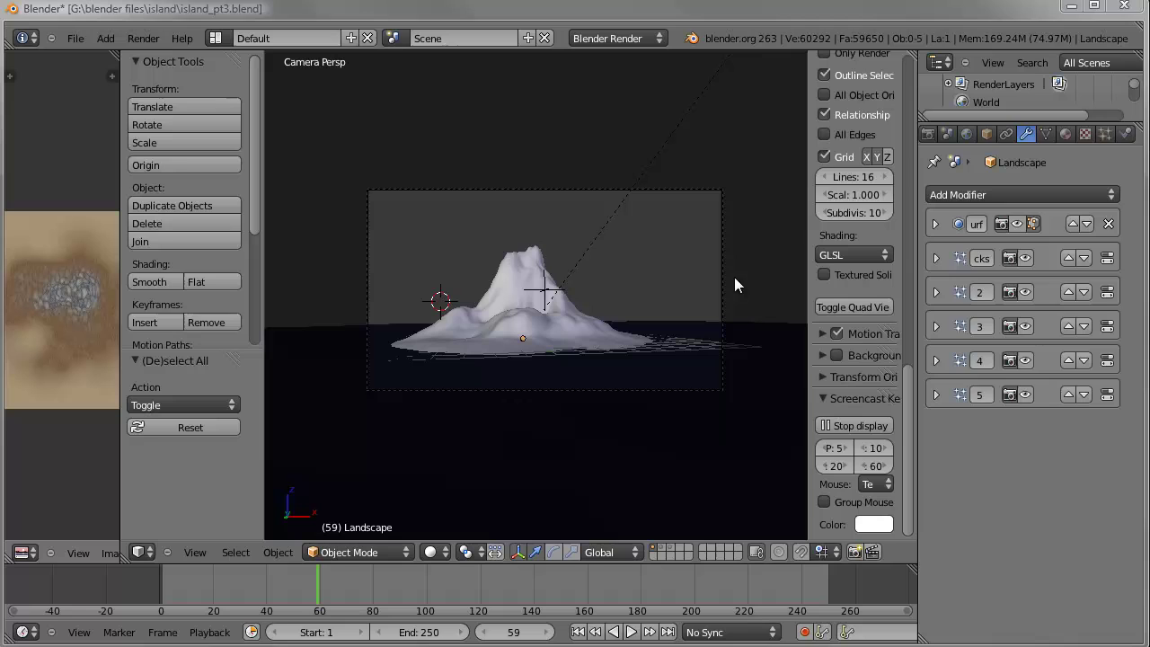
Select the camera and show its Camera data display settings, orbiting to see camera and island.
{"action": "right_click", "coordinate": [730, 268]}
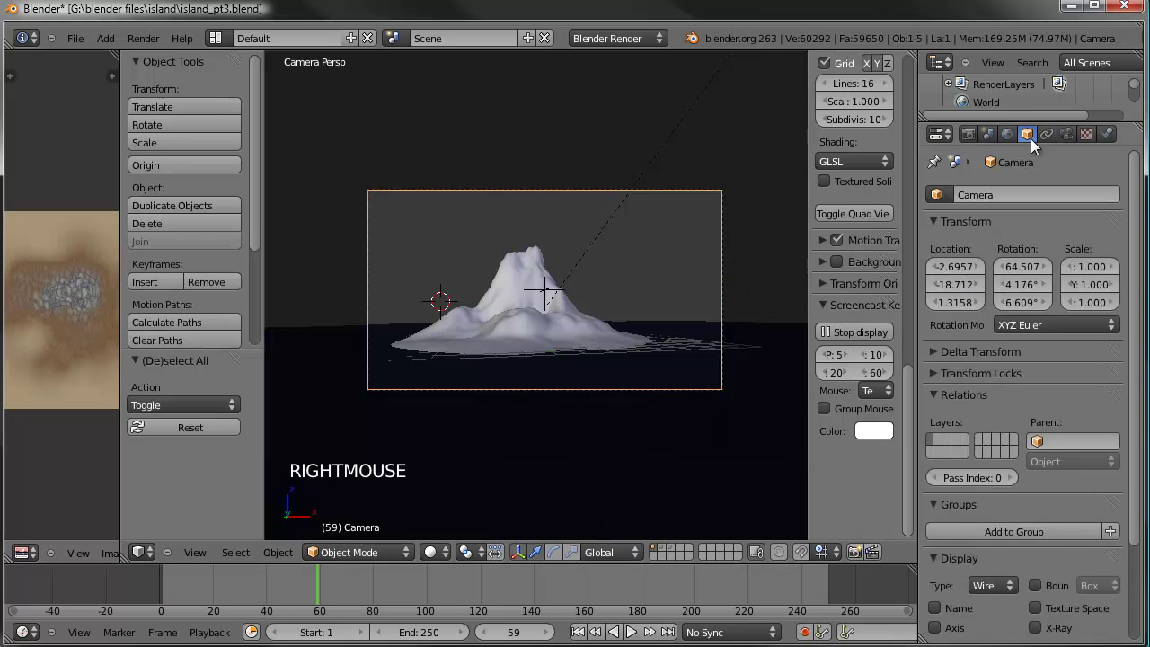
{"action": "left_click", "coordinate": [1075, 135]}
{"action": "left_click", "coordinate": [943, 555]}
{"action": "middle_click", "coordinate": [414, 326]}
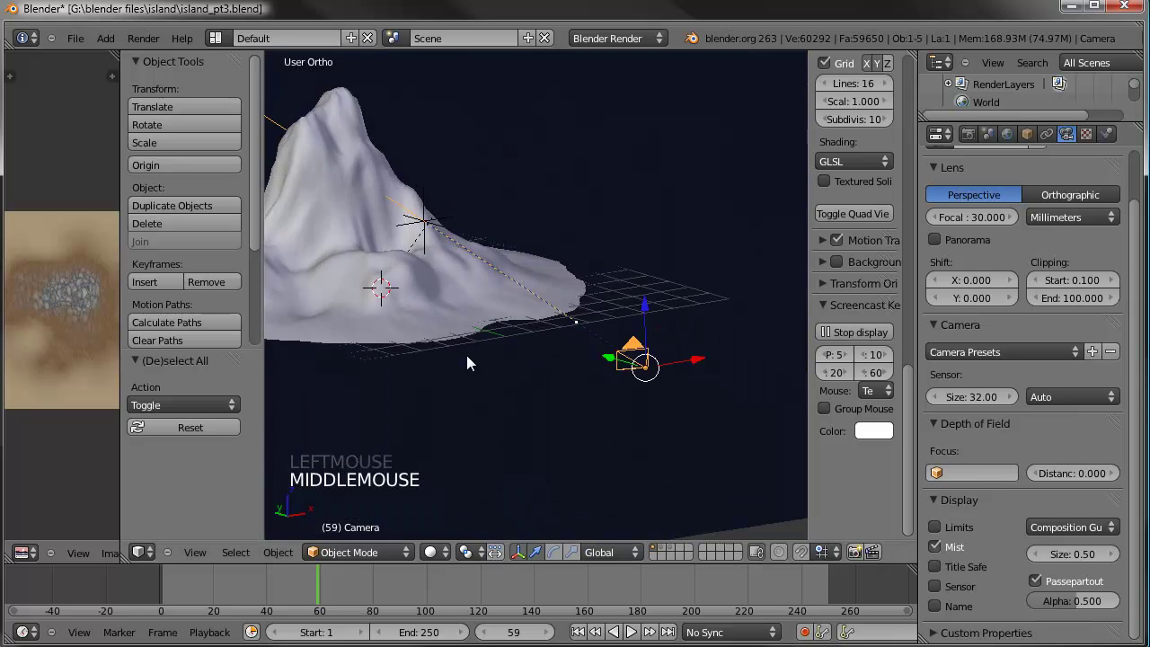
{"action": "scroll", "scroll_direction": "down", "scroll_amount": 3}
{"action": "middle_click", "coordinate": [522, 357]}
{"action": "middle_click", "coordinate": [548, 353]}
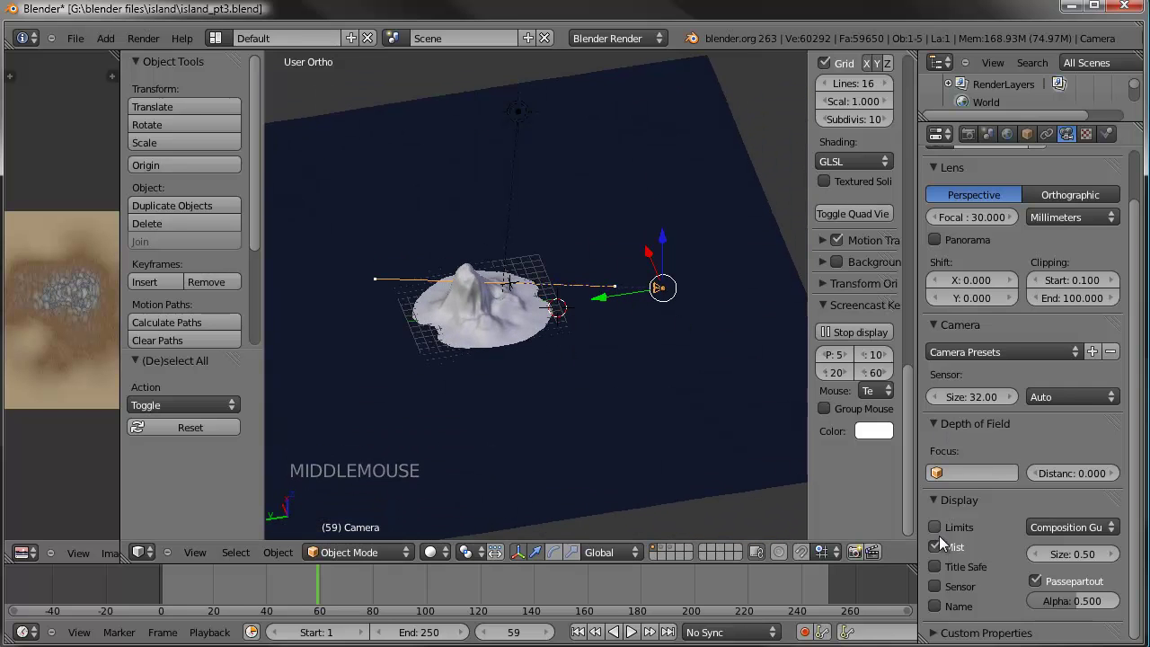
Turn on the camera's Mist display so its mist range line shows in the viewport.
{"action": "double_click", "coordinate": [942, 555]}
{"action": "middle_click", "coordinate": [605, 289]}
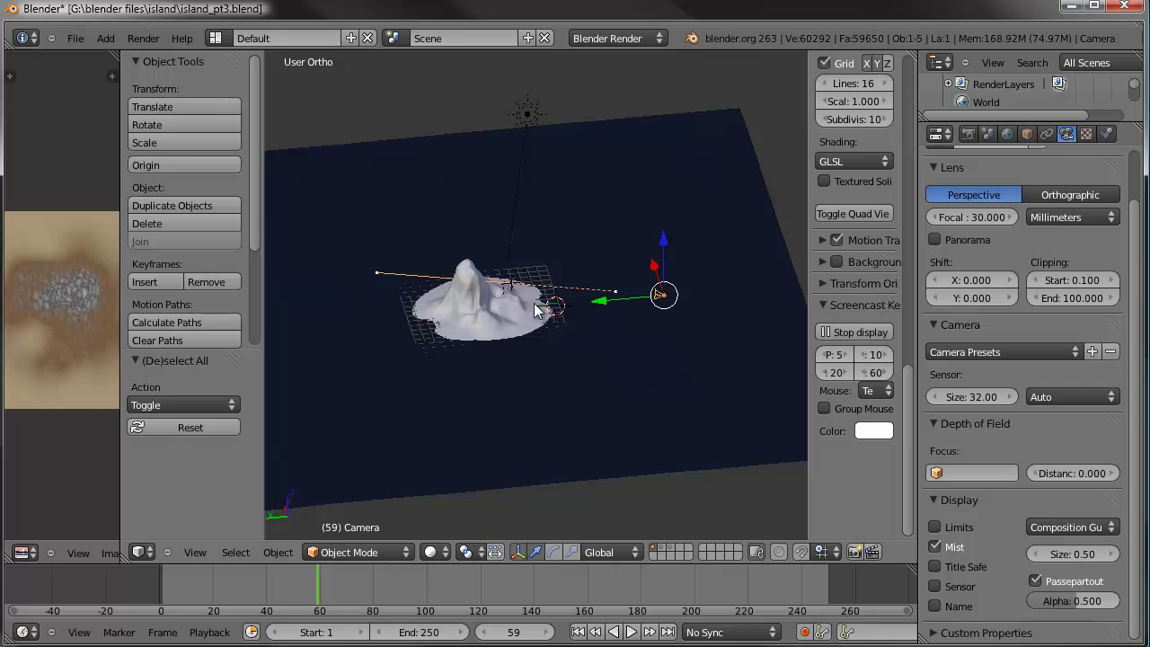
{"action": "middle_click", "coordinate": [587, 333]}
Enable World mist with Start 7.00 and Depth 40.00.
{"action": "scroll", "scroll_direction": "down", "scroll_amount": 3}
{"action": "scroll", "scroll_direction": "down", "scroll_amount": 3}
{"action": "left_click", "coordinate": [1009, 141]}
{"action": "scroll", "scroll_direction": "down", "scroll_amount": 3}
{"action": "left_click", "coordinate": [938, 597]}
{"action": "scroll", "scroll_direction": "down", "scroll_amount": 3}
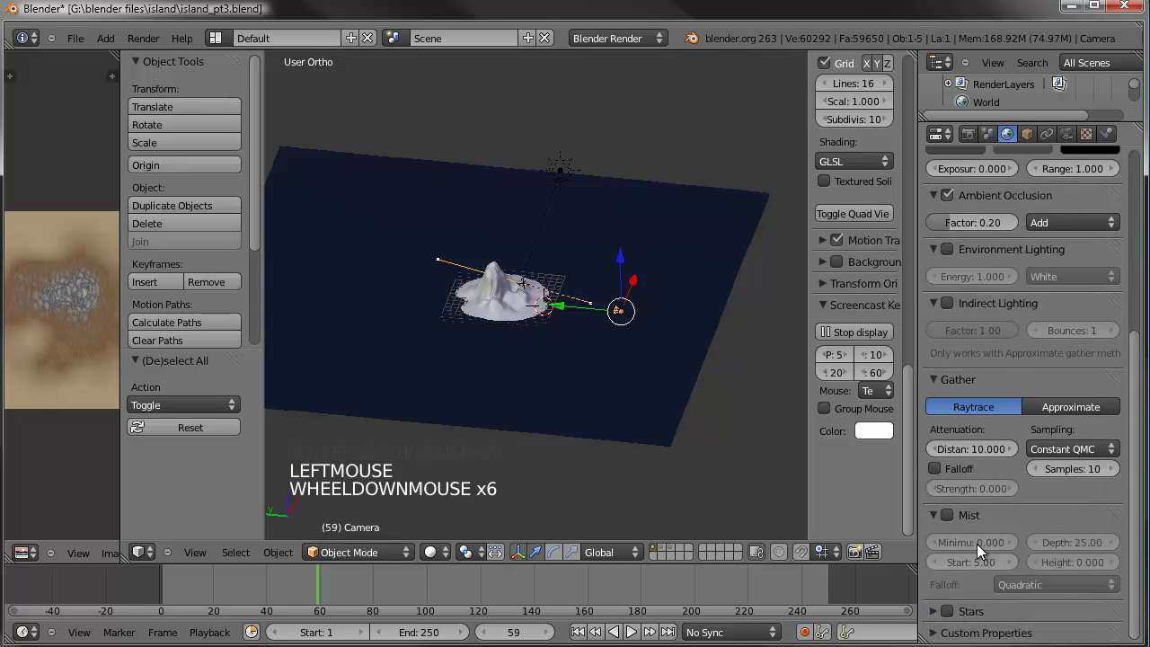
{"action": "left_click", "coordinate": [958, 521]}
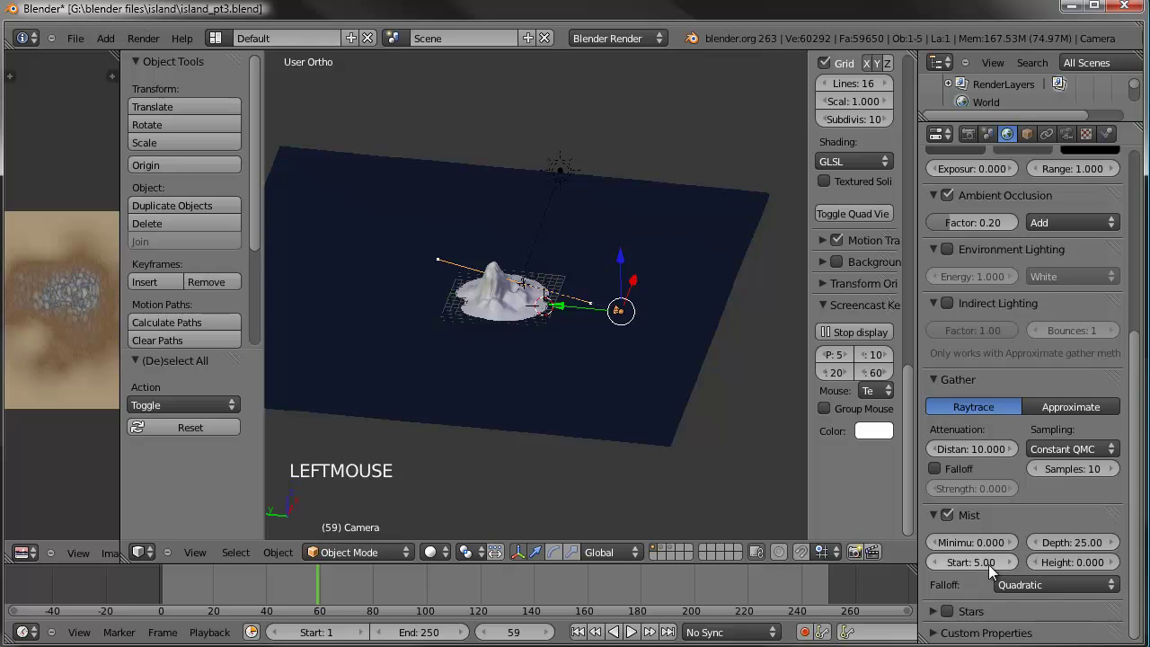
{"action": "left_click", "coordinate": [986, 569]}
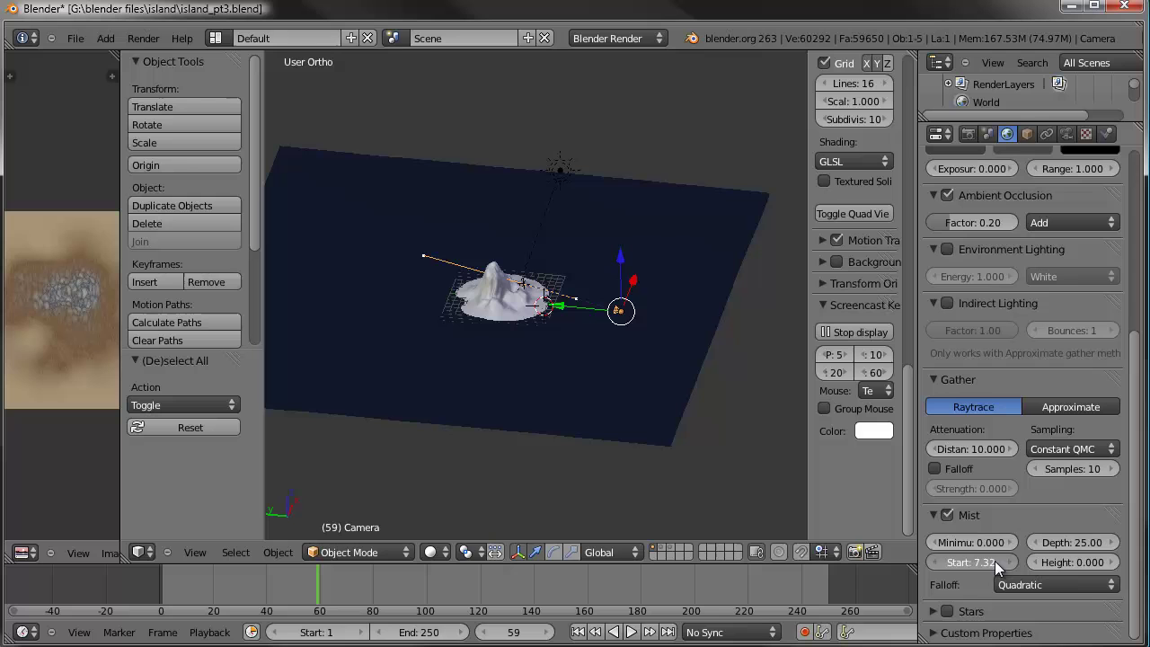
{"action": "left_click", "coordinate": [992, 569]}
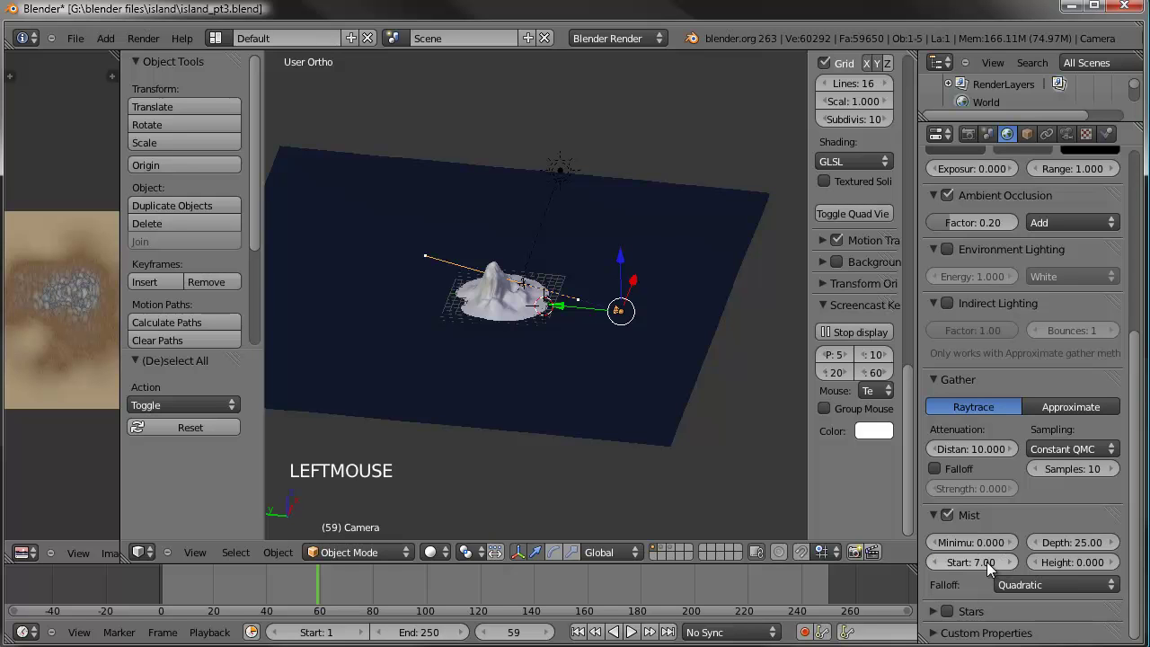
{"action": "left_click", "coordinate": [1086, 548]}
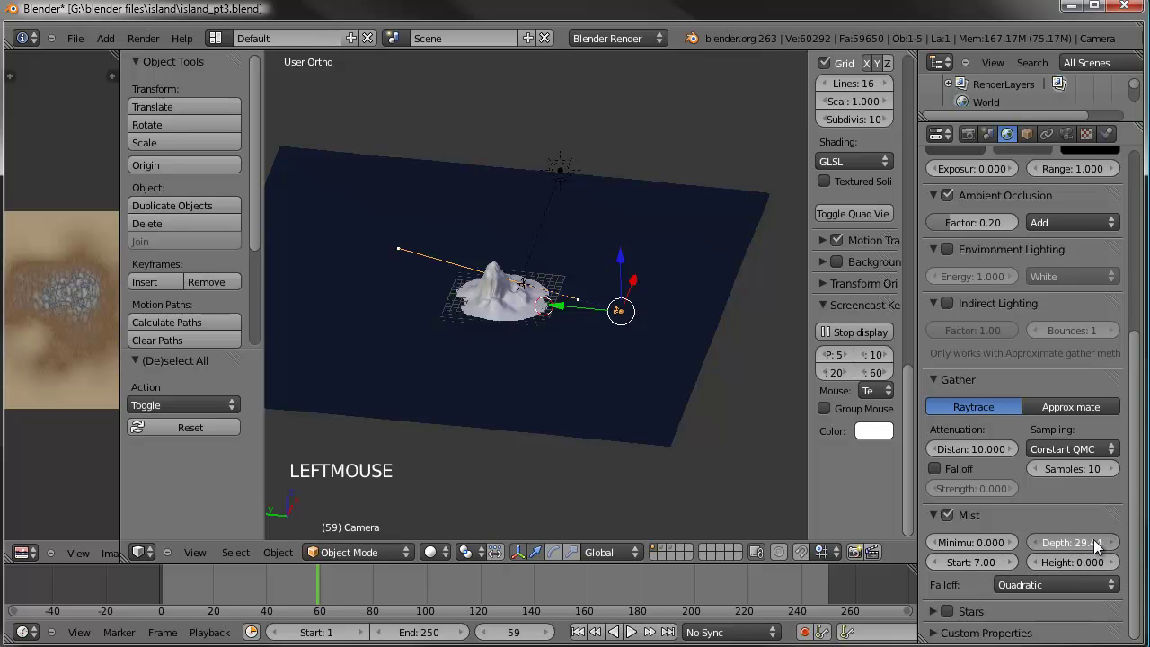
{"action": "left_click", "coordinate": [1094, 546]}
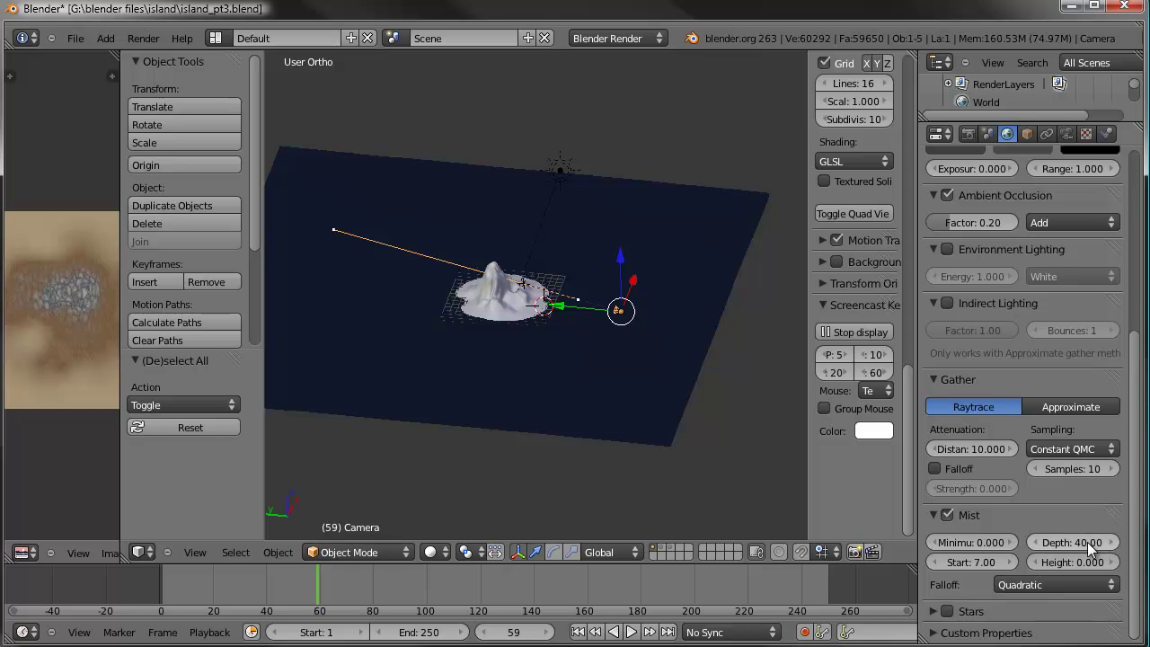
{"action": "middle_click", "coordinate": [664, 349]}
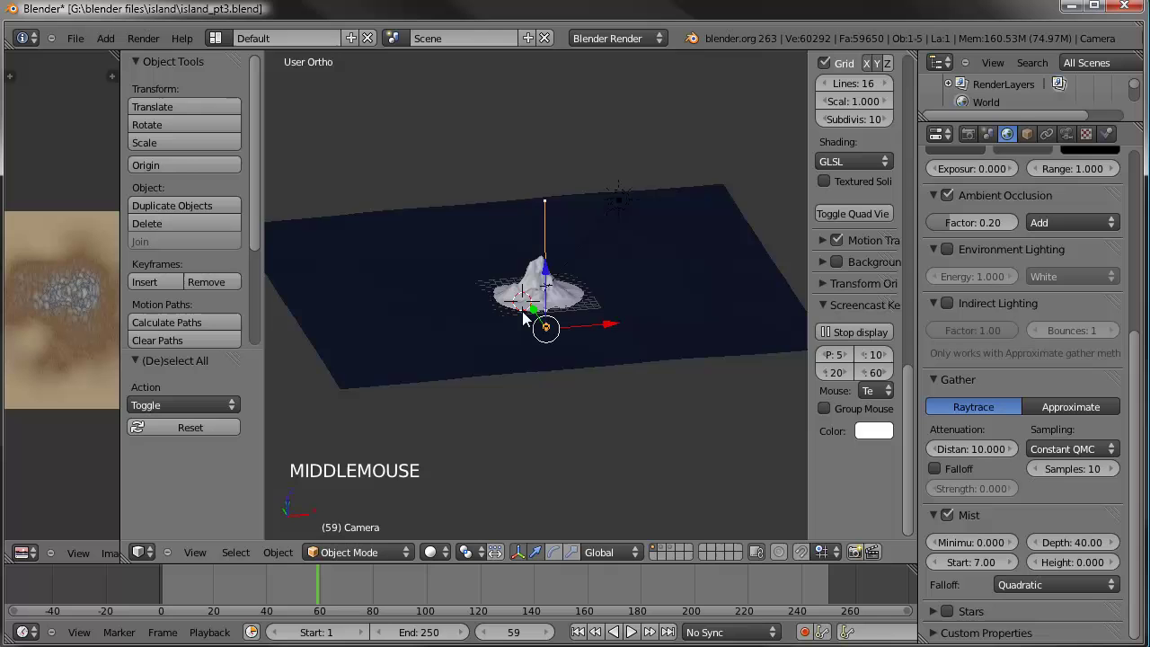